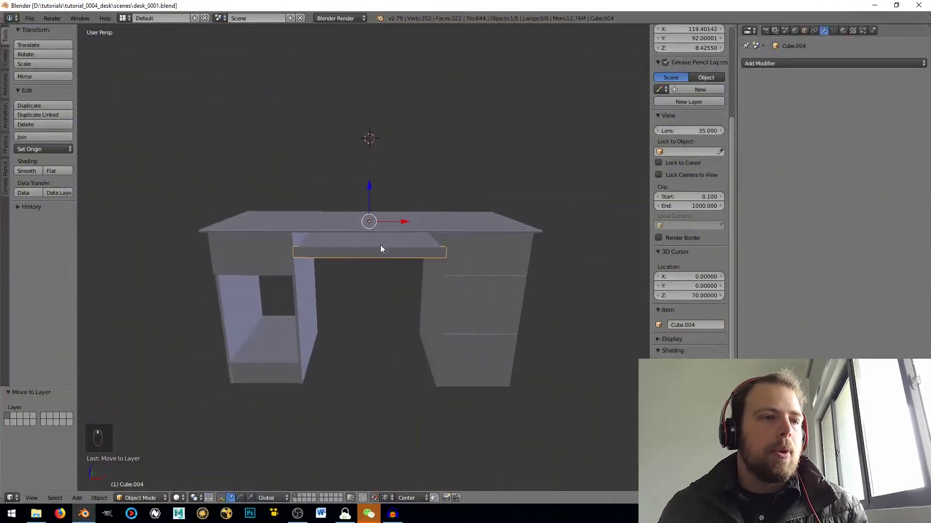
Cut two edge loops across the drawer board in Edit Mode (Ctrl+R, 2 cuts).
middle_click(333, 267)
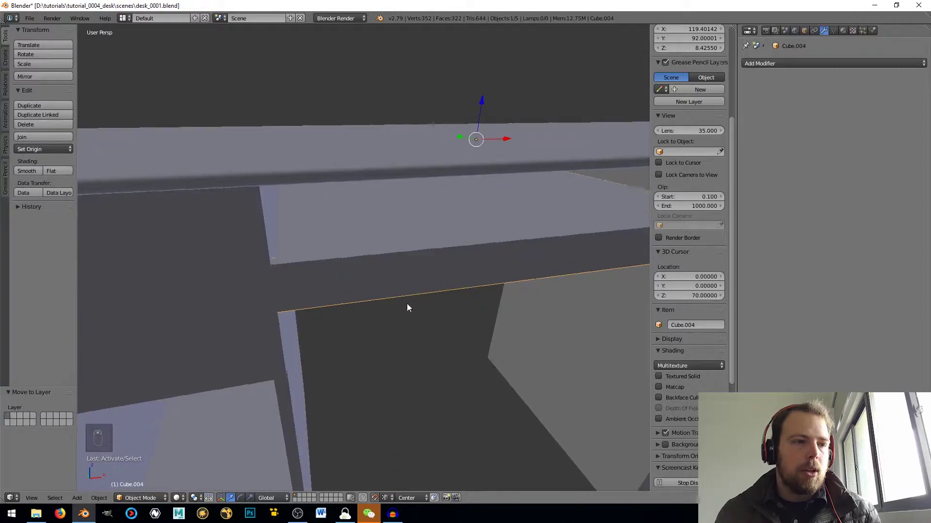
drag(362, 316, 390, 216)
key(Tab)
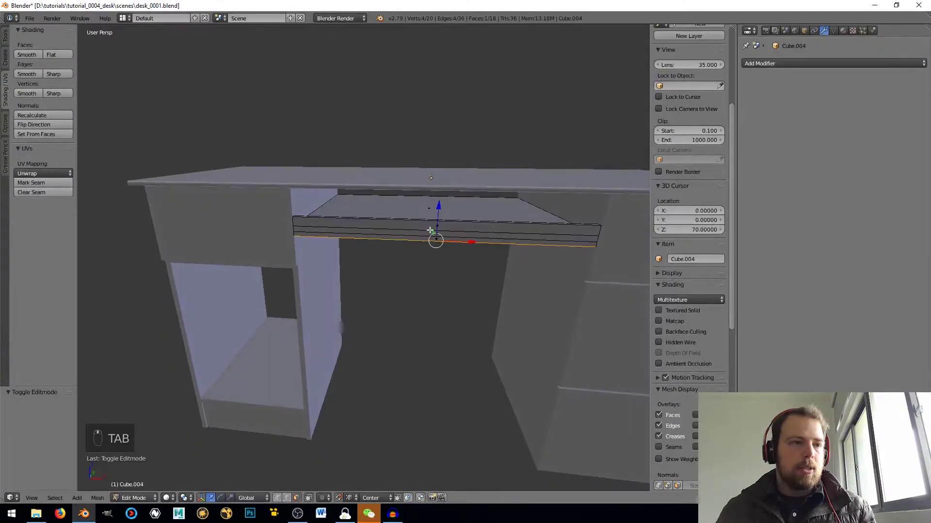
key(ctrl+r)
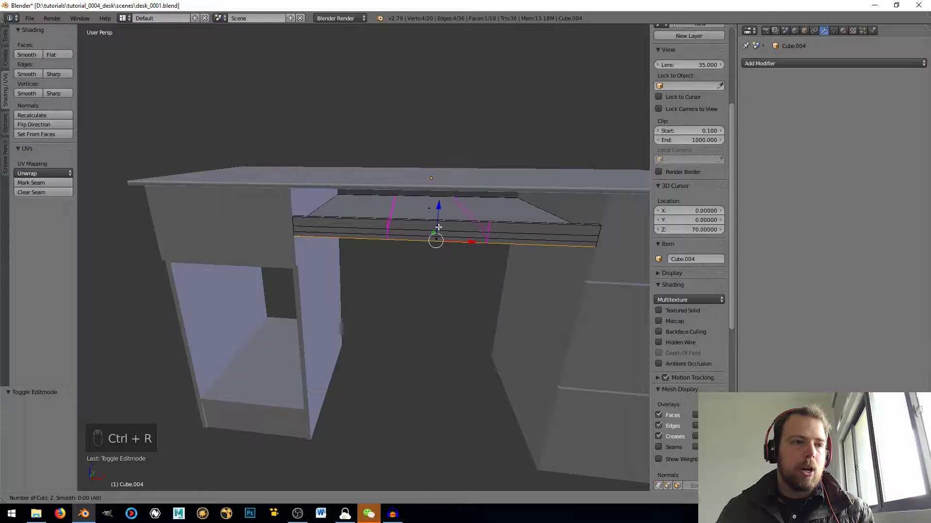
Scale the new loops outward along X toward the board's ends and confirm.
key(s)
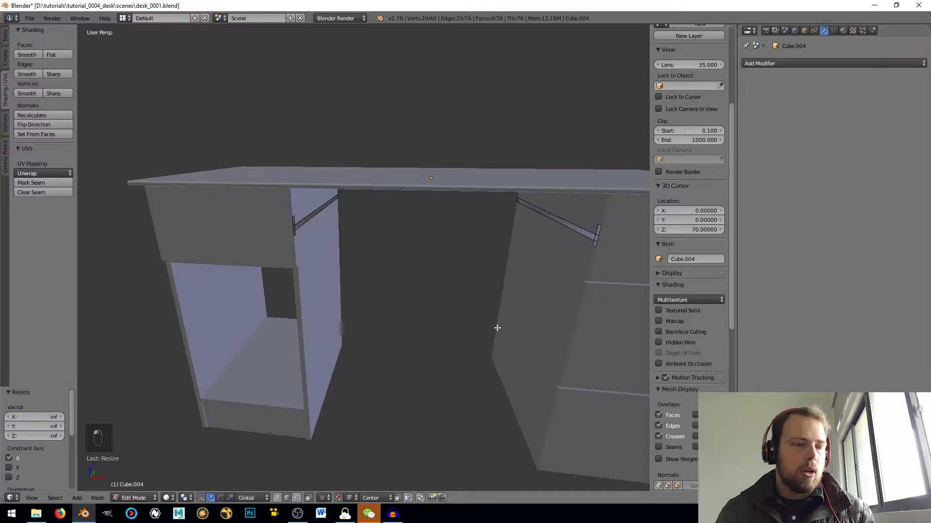
key(ctrl+z)
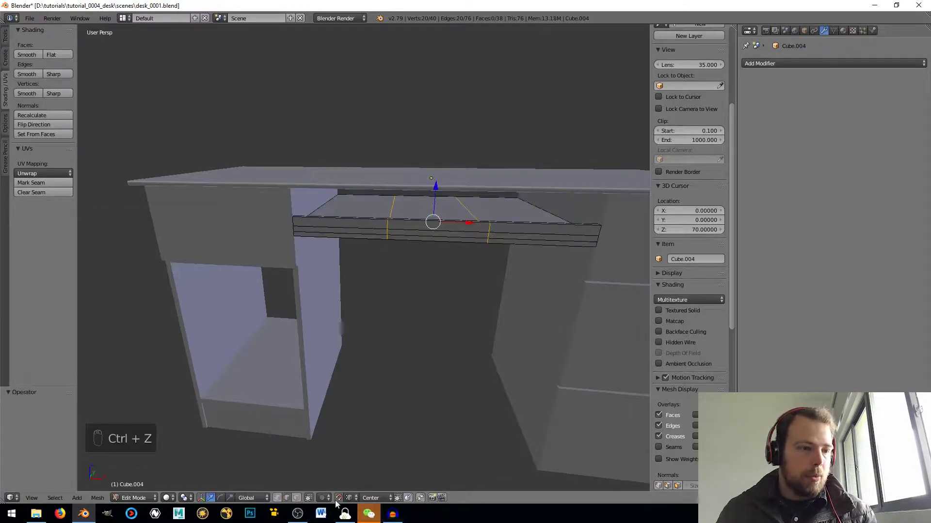
key(s)
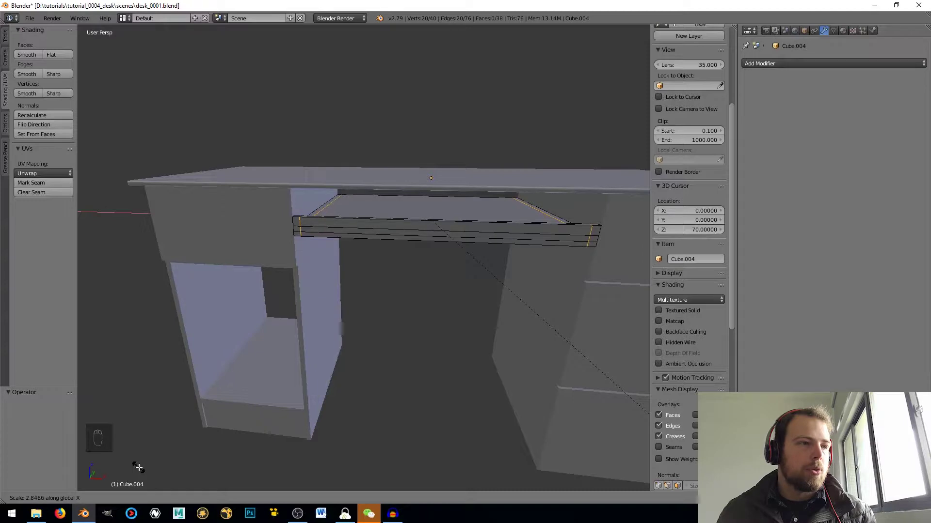
key(Tab)
key(Tab)
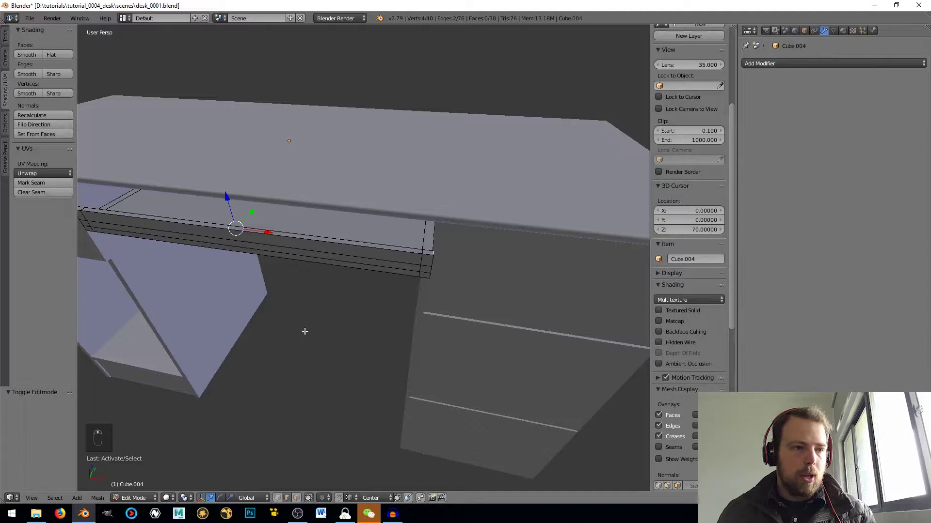
Bevel the board's front corner edges into a rounded profile and check the shape.
key(ctrl+b)
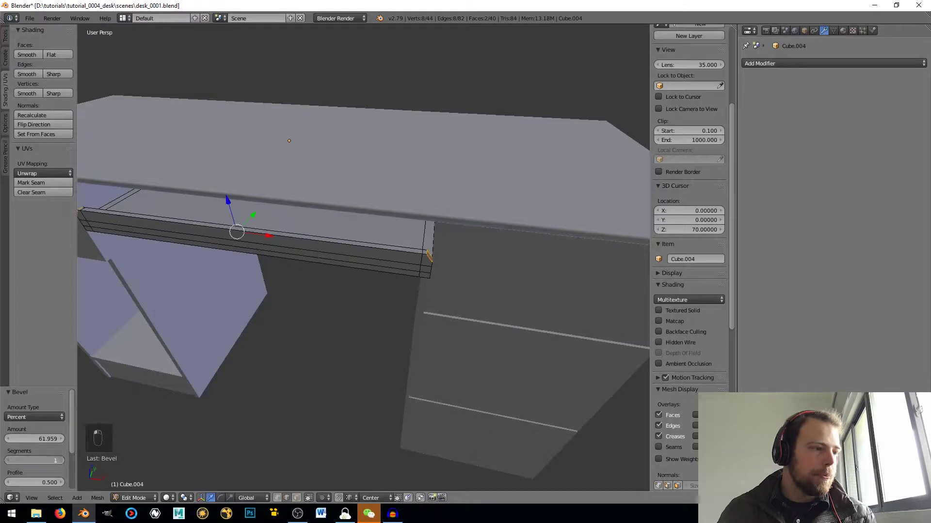
middle_click(67, 467)
drag(326, 331, 384, 338)
drag(271, 343, 225, 331)
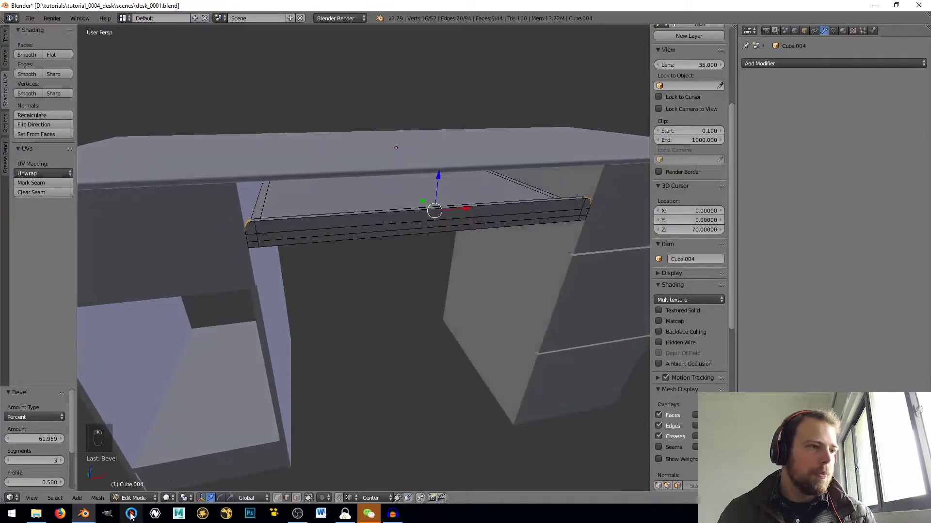
key(Tab)
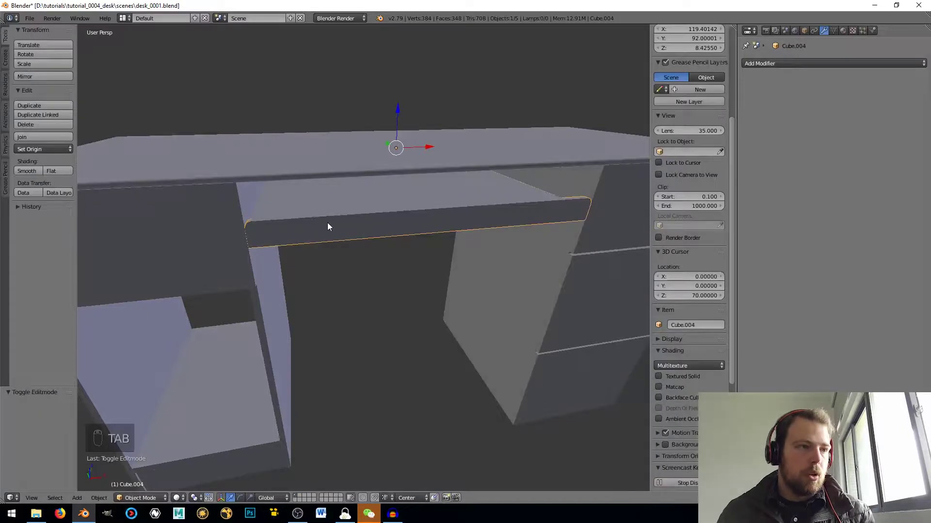
Isolate the drawer board in local view and clear the selection in Edit Mode.
key(m)
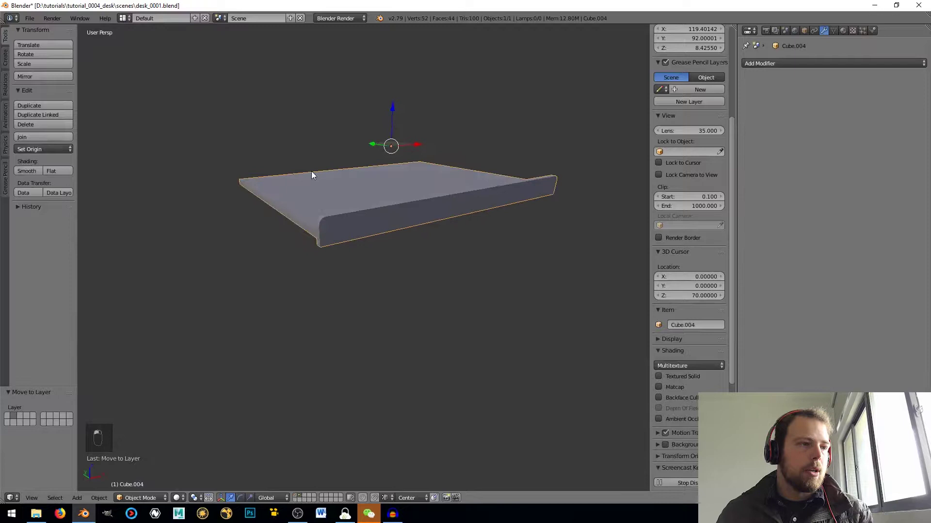
key(Tab)
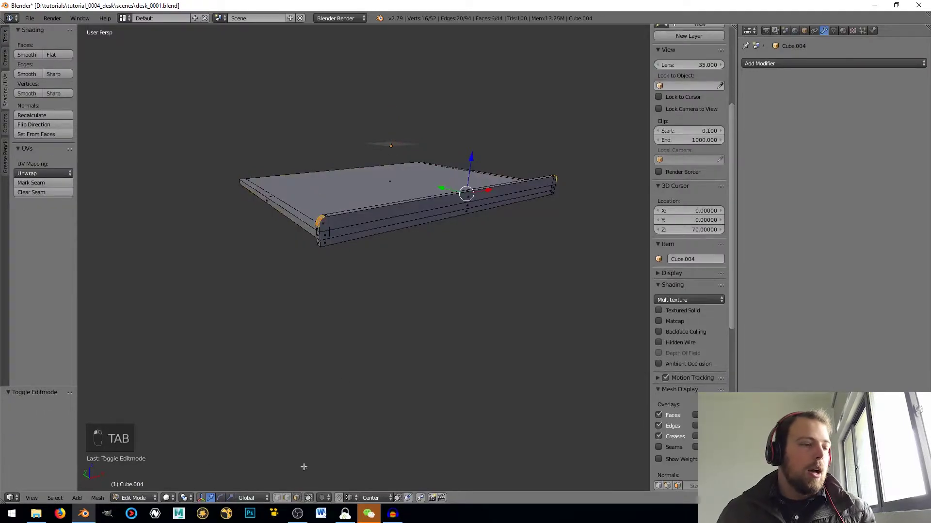
key(KP_Decimal)
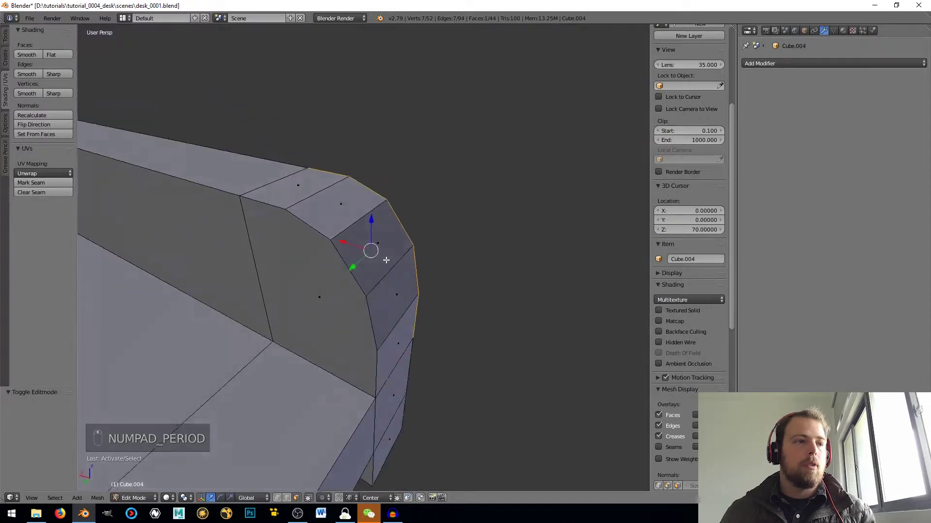
drag(313, 288, 416, 274)
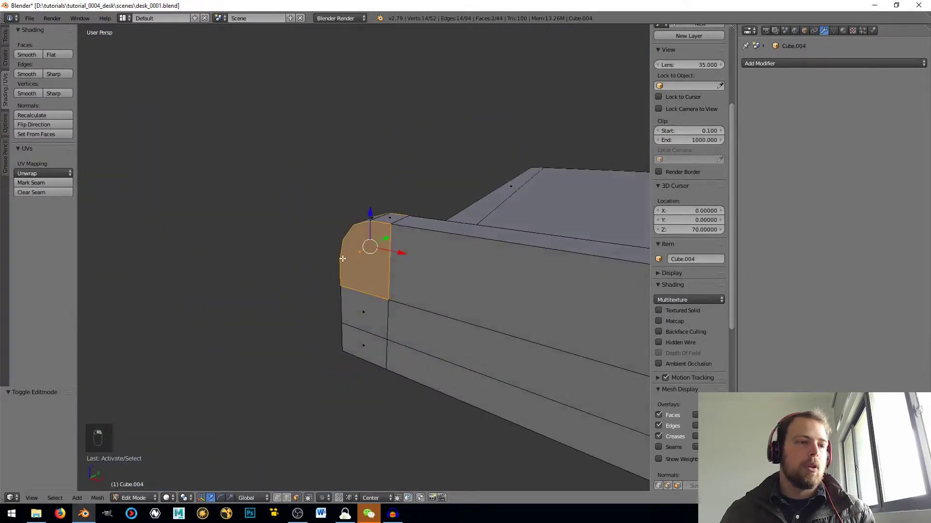
key(a)
key(a)
key(a)
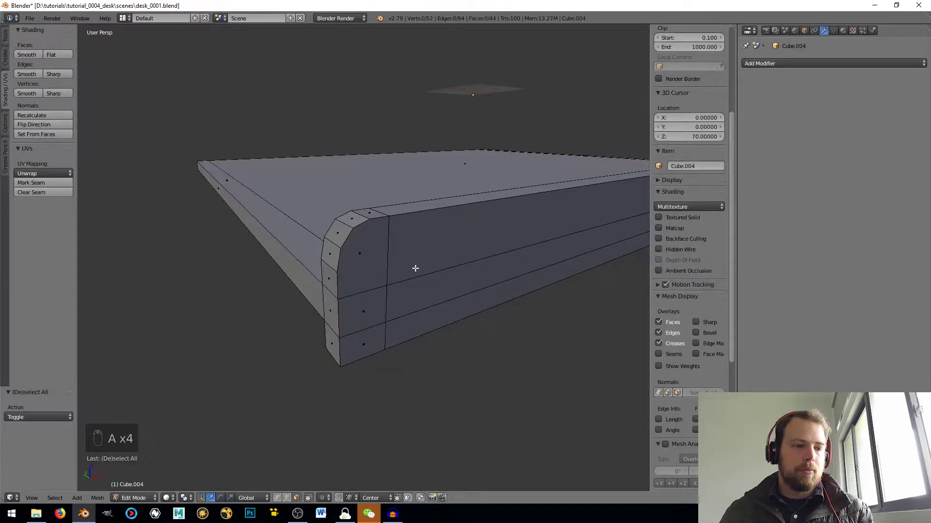
Knife-cut new edges across the board's faces following the rounded corners.
key(k)
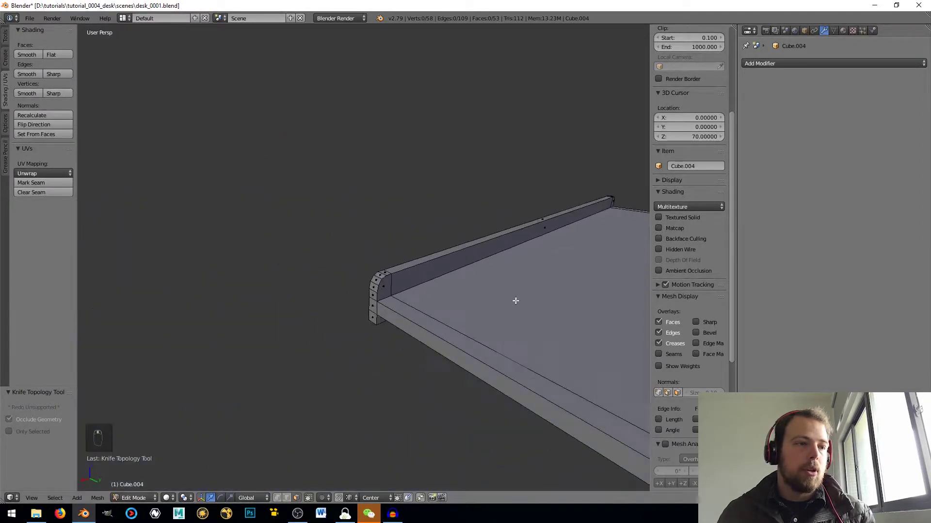
key(a)
key(a)
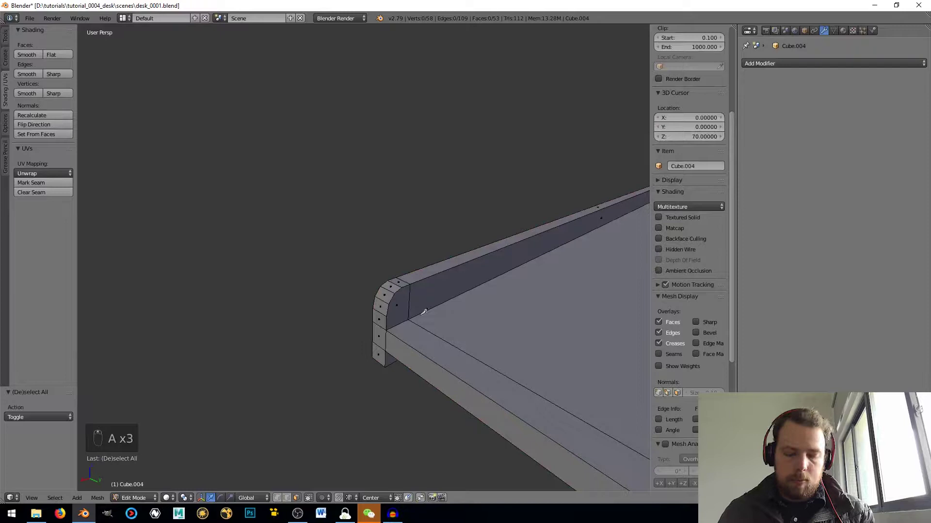
key(k)
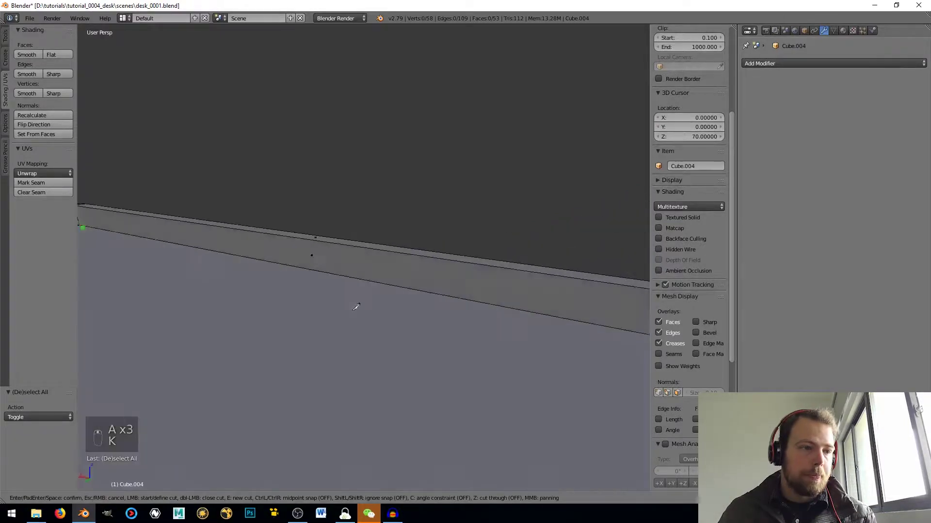
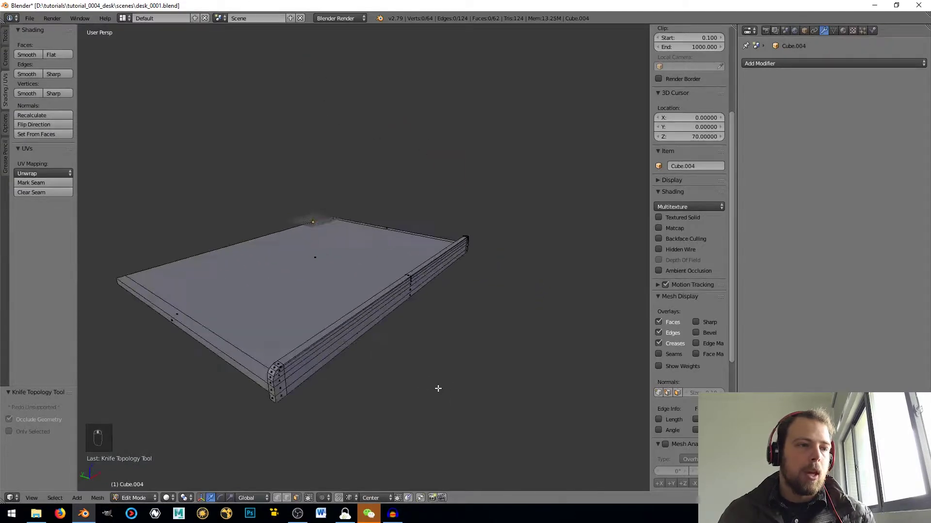
Select the drawer board's outer edge loops on both sides.
key(a)
key(a)
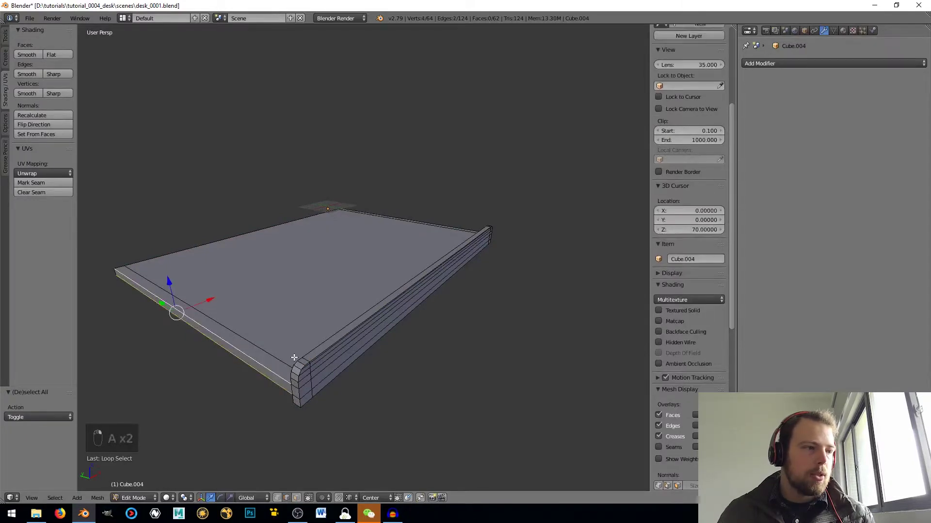
drag(309, 375, 267, 419)
key(KP_Decimal)
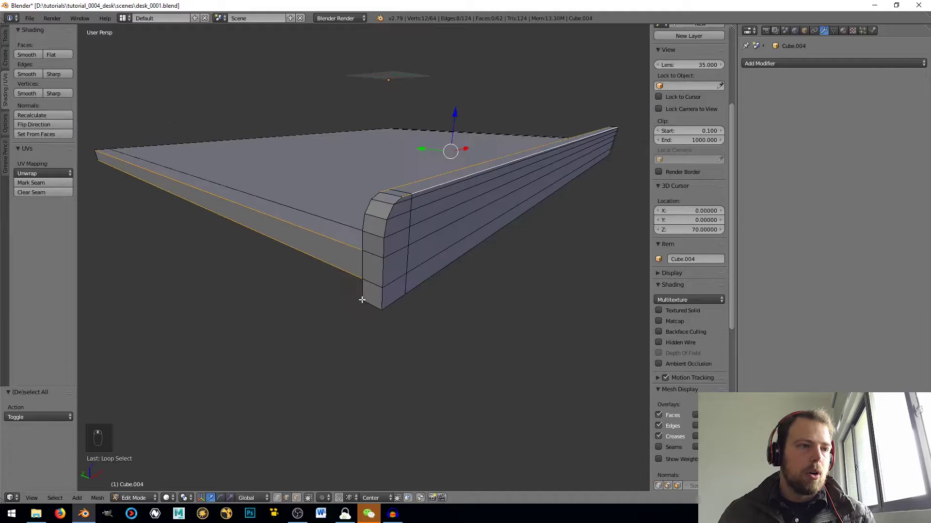
drag(360, 292, 364, 250)
click(363, 241)
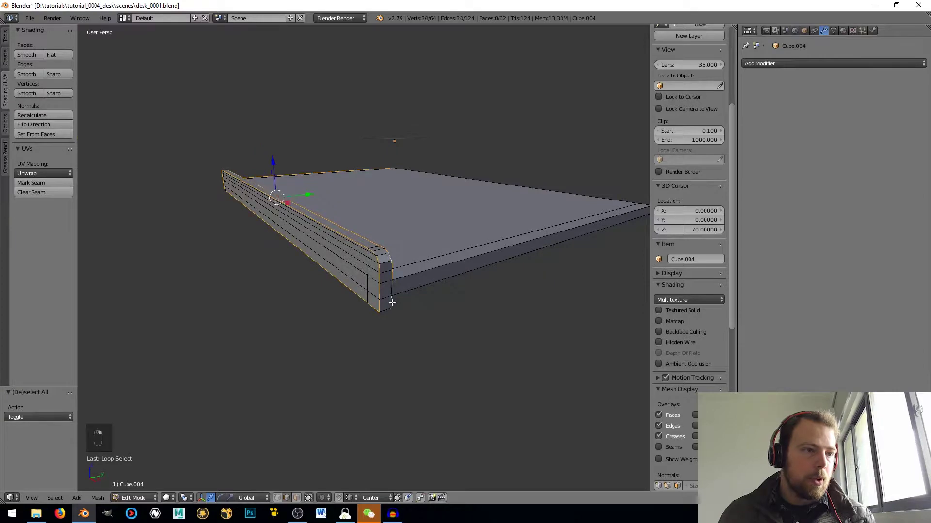
drag(583, 200, 363, 293)
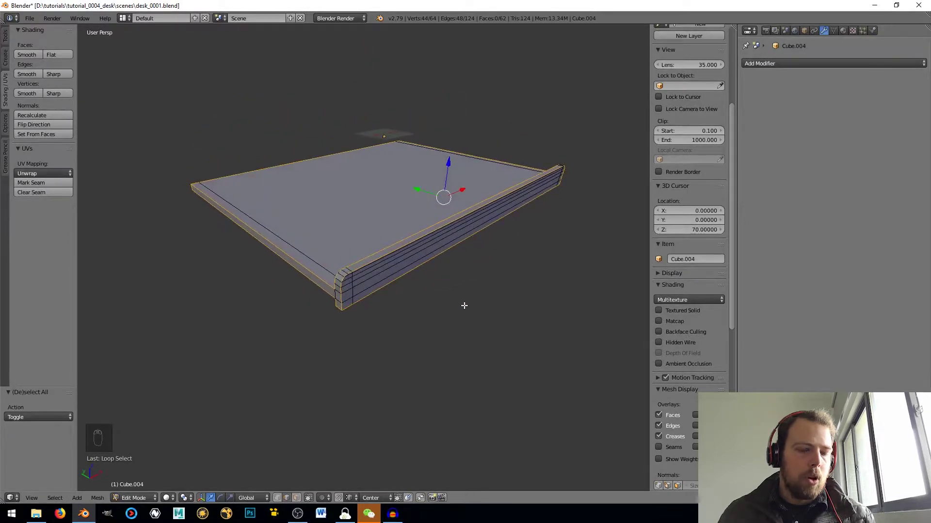
Give the selected outer edges a small rounded bevel and return to Object Mode.
key(ctrl+b)
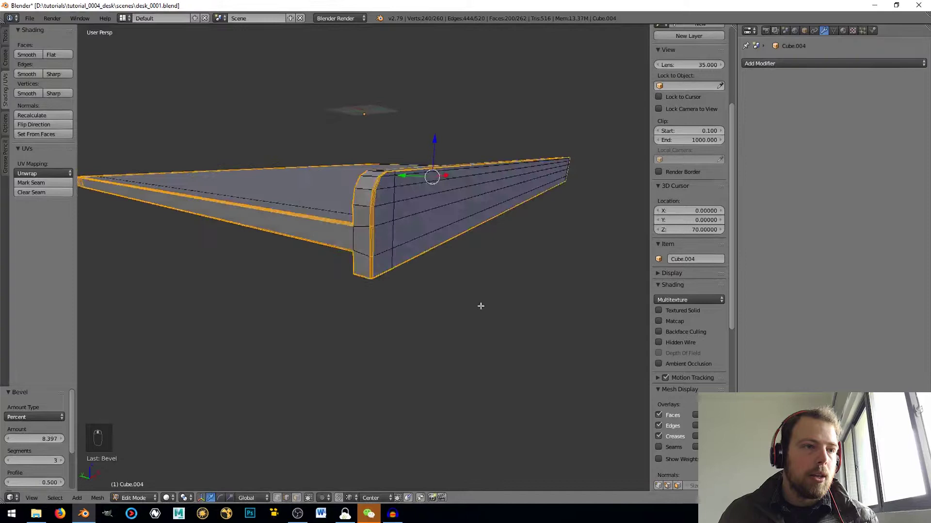
drag(439, 311, 380, 309)
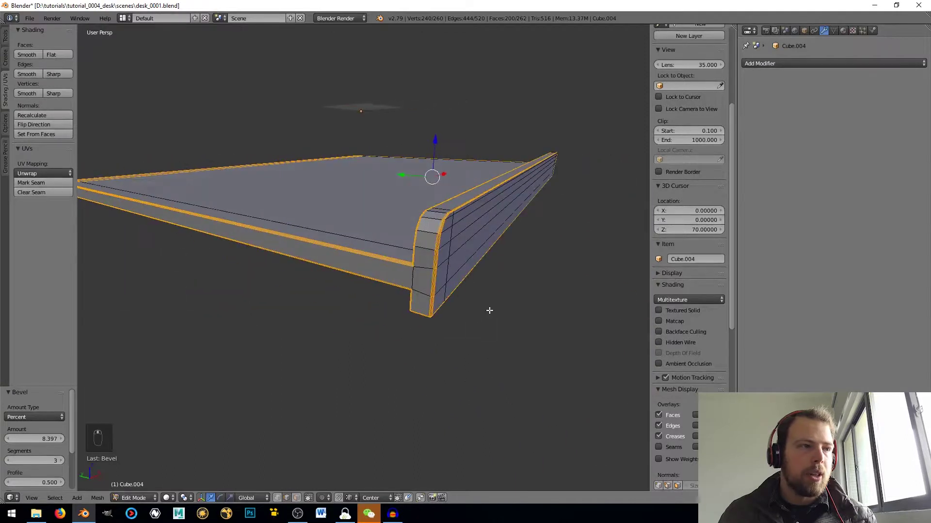
key(Tab)
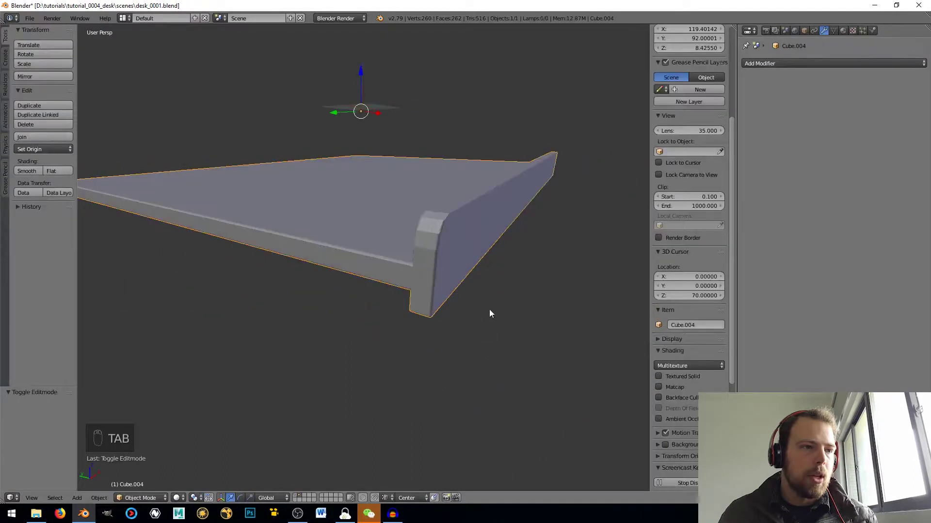
Add an edge loop near the desk top's end in Edit Mode.
key(Tab)
key(a)
key(a)
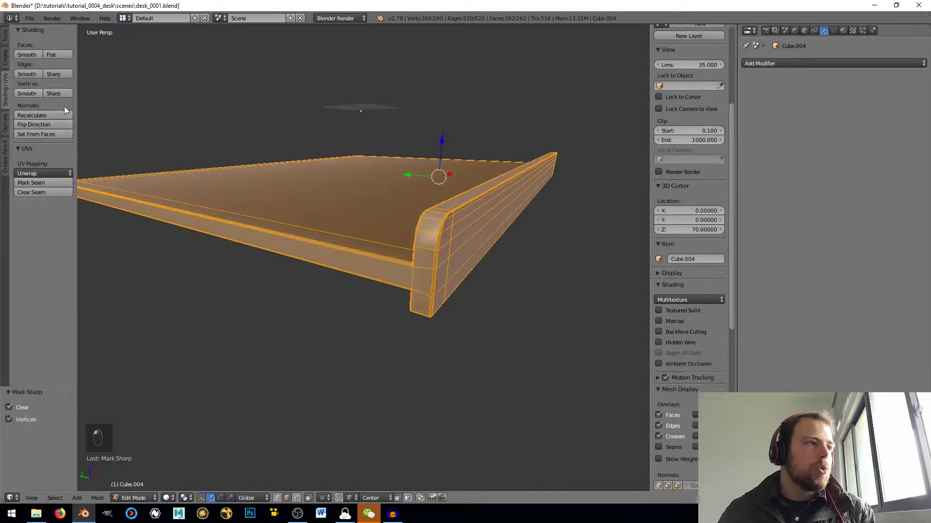
drag(319, 198, 445, 292)
key(ctrl+r)
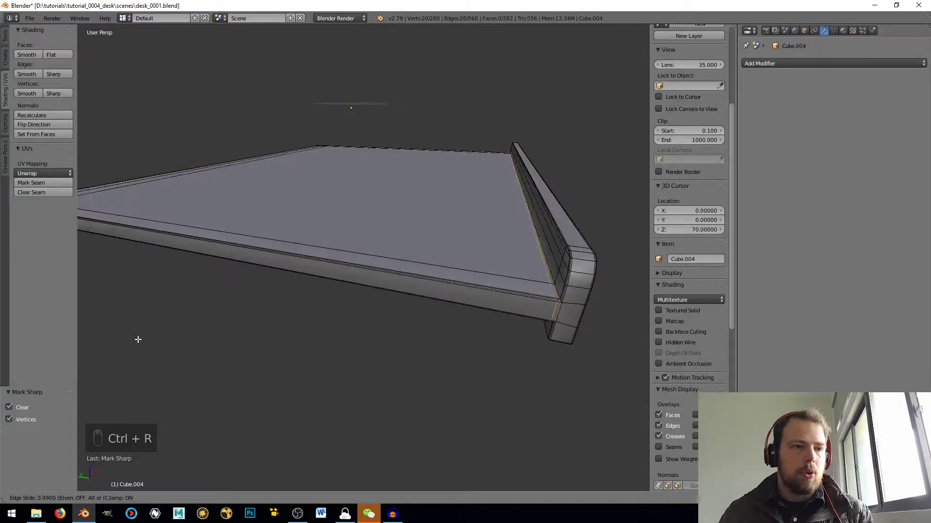
click(140, 339)
middle_click(486, 311)
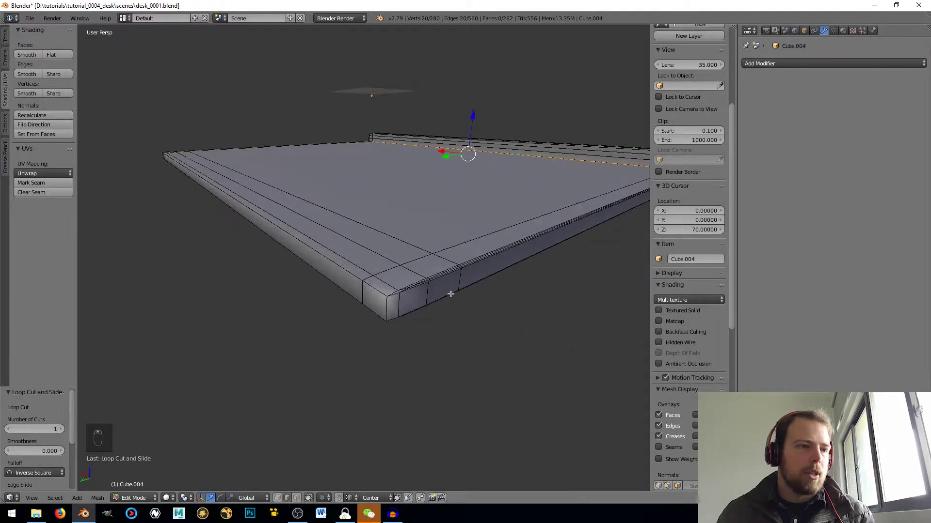
Undo the stray edge loop additions on the desk top.
key(ctrl+z)
key(ctrl+z)
key(ctrl+z)
key(ctrl+z)
key(ctrl+z)
key(ctrl+z)
key(ctrl+z)
key(ctrl+z)
key(ctrl+z)
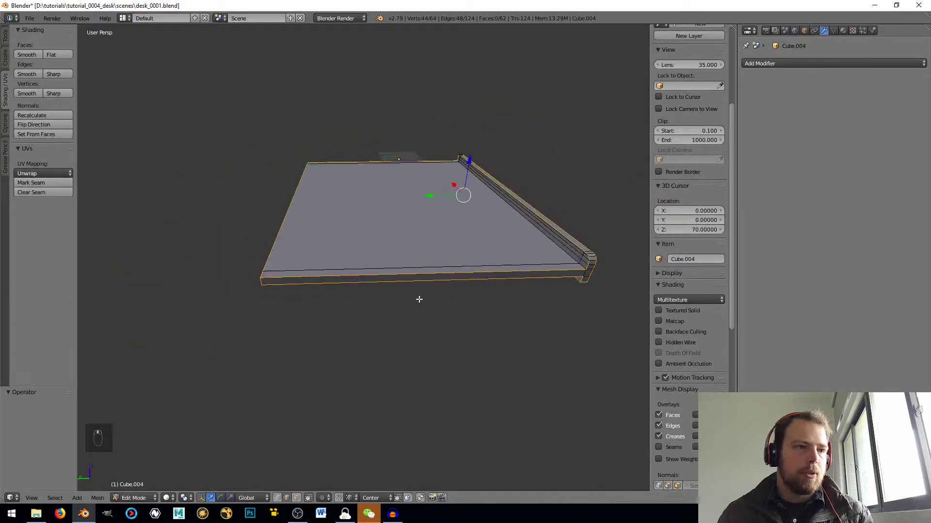
Cut two holding loops across the desk top and scale them out toward the edges.
key(ctrl+r)
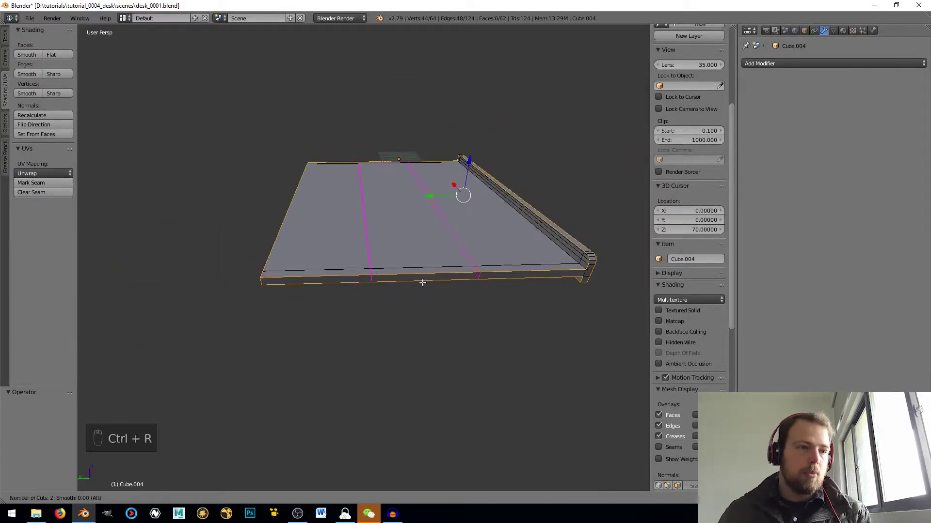
key(s)
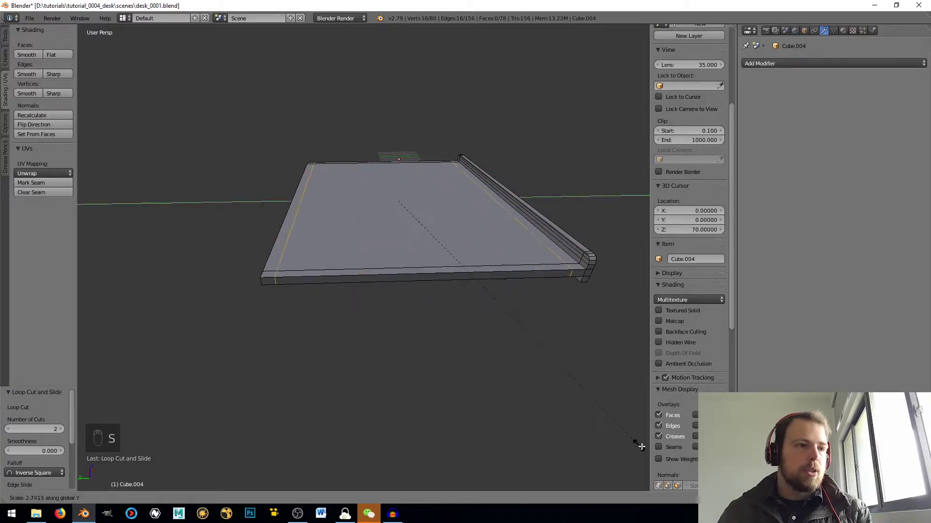
click(96, 455)
Add edge loops hugging the desk top's side end, pushed out toward its edges.
key(a)
key(a)
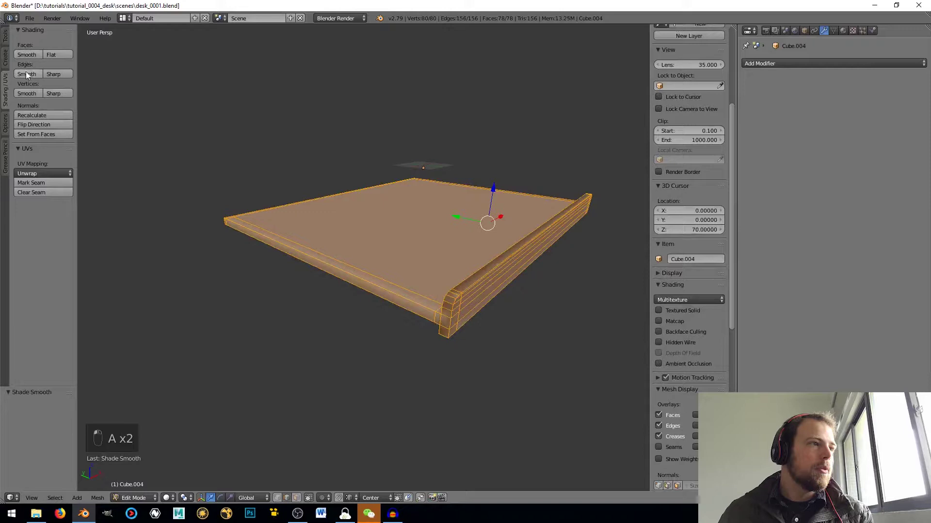
key(a)
key(a)
key(a)
drag(502, 294, 492, 268)
middle_click(521, 260)
middle_click(490, 263)
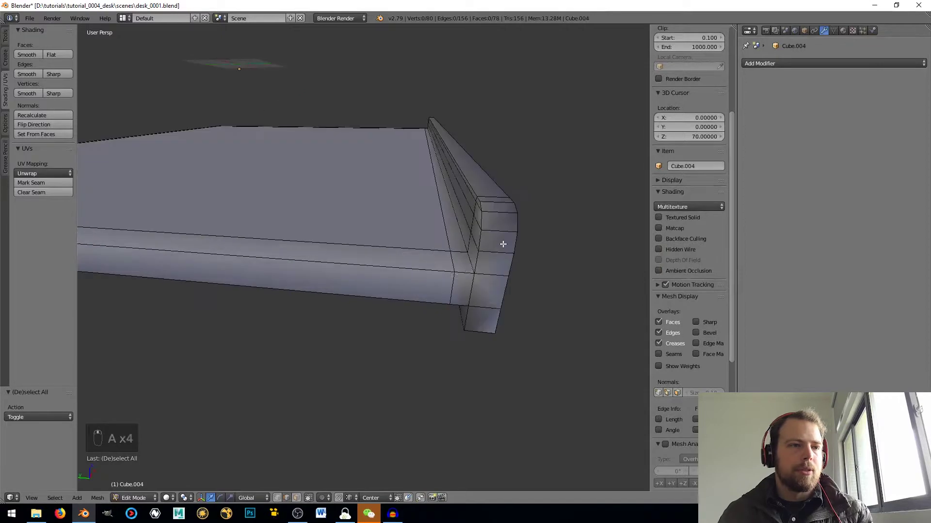
key(ctrl+r)
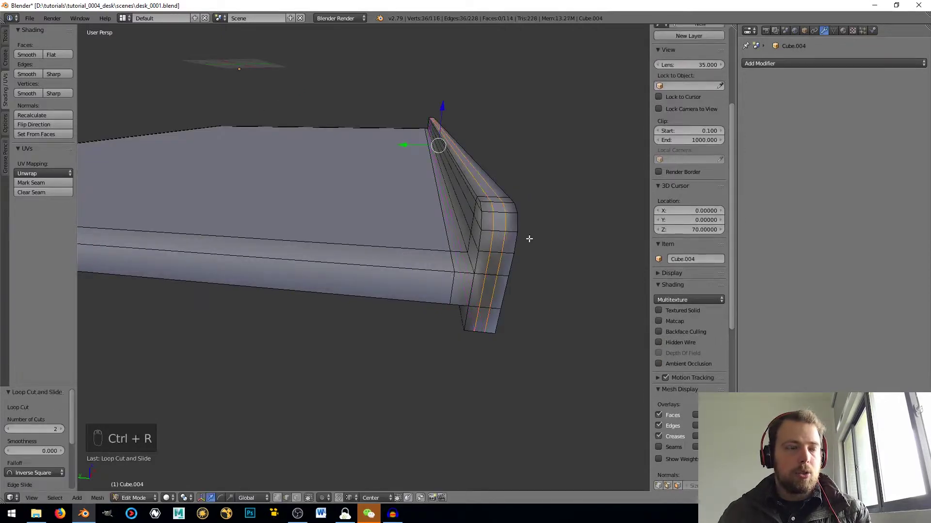
key(s)
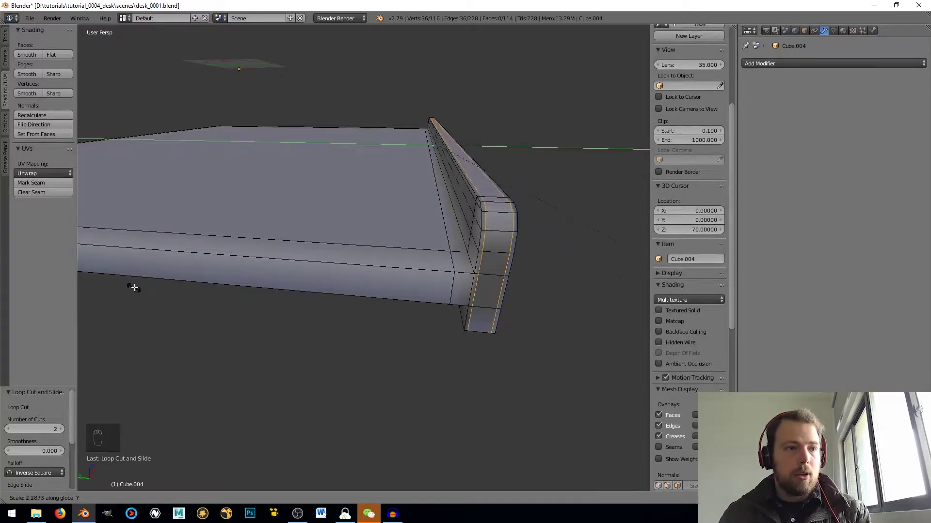
click(135, 284)
Add edge loops along the desk top's front edge, then move the drawer board to another layer.
middle_click(200, 263)
middle_click(177, 266)
key(Tab)
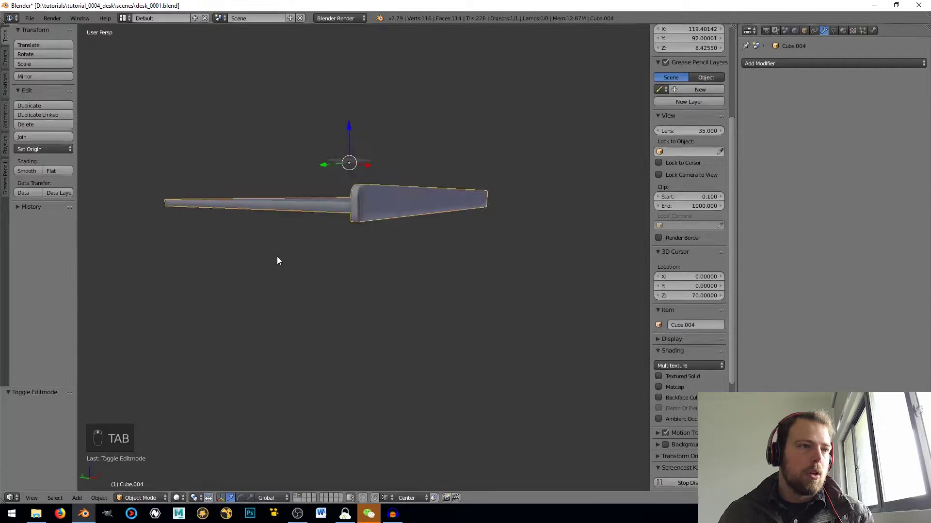
key(Tab)
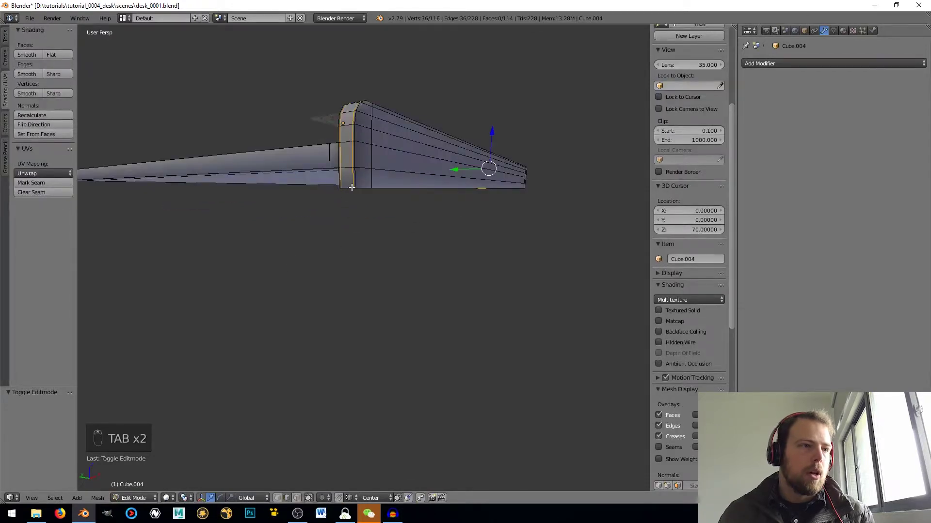
key(ctrl+r)
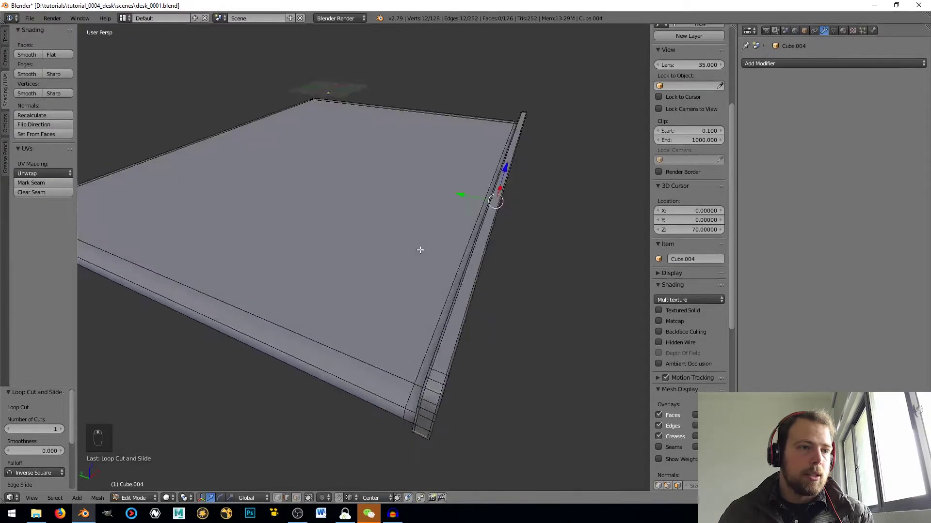
middle_click(383, 260)
middle_click(320, 245)
drag(318, 241, 379, 238)
drag(367, 228, 350, 243)
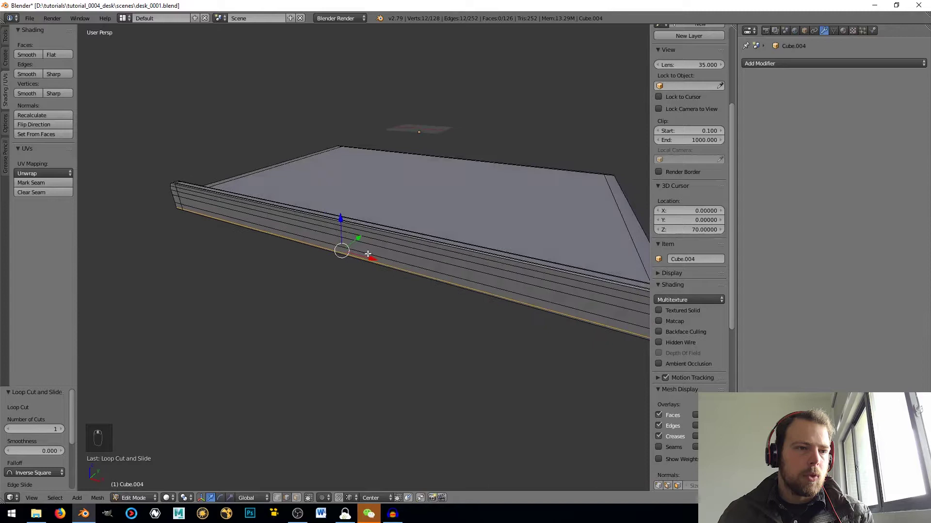
key(Tab)
key(m)
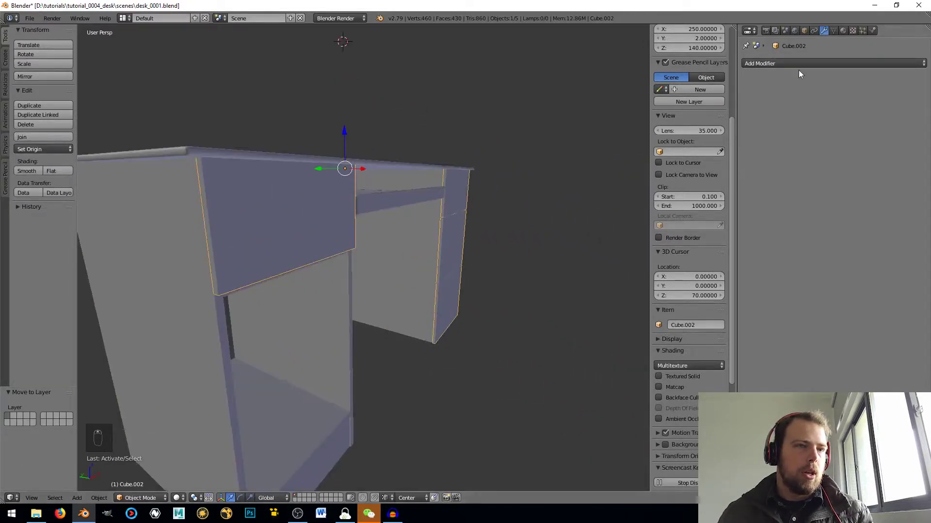
Adjust the Bevel modifier width on the side panel and drawer cabinet panel for small rounded edges.
drag(810, 66, 760, 95)
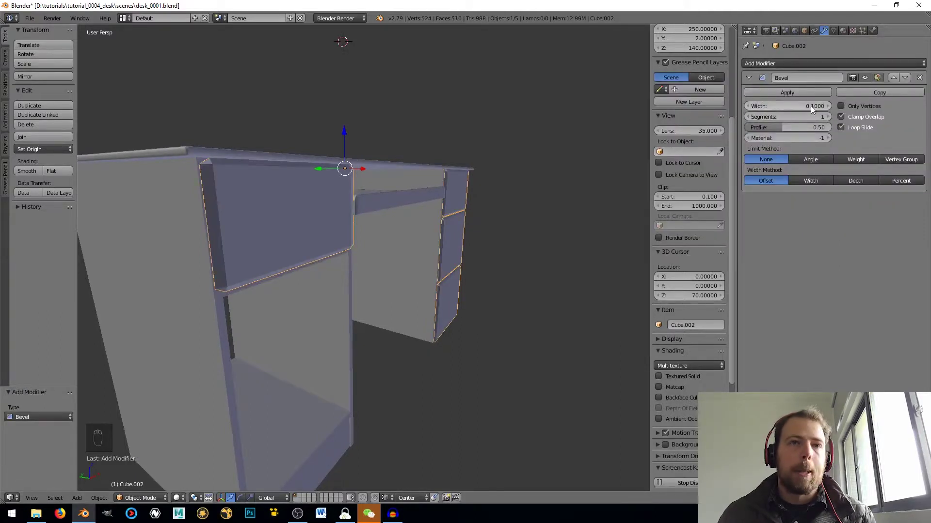
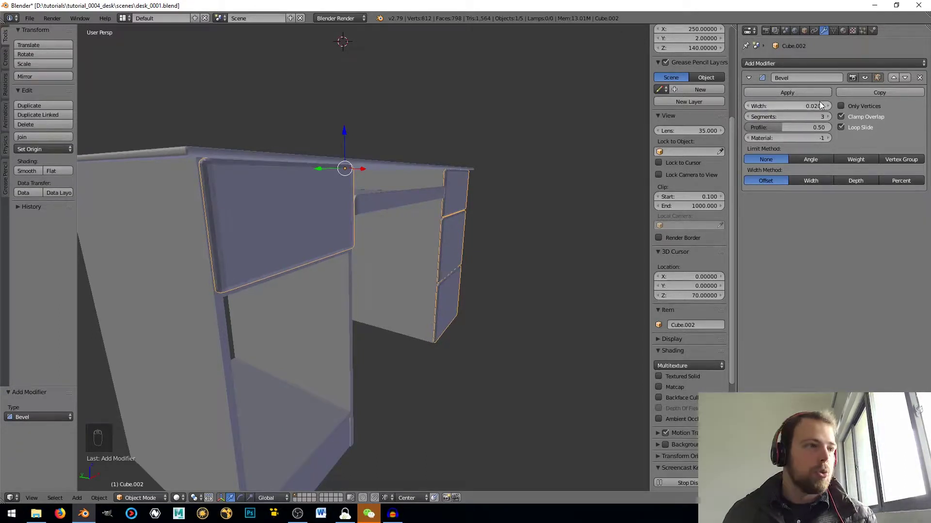
middle_click(431, 309)
key(KP_0)
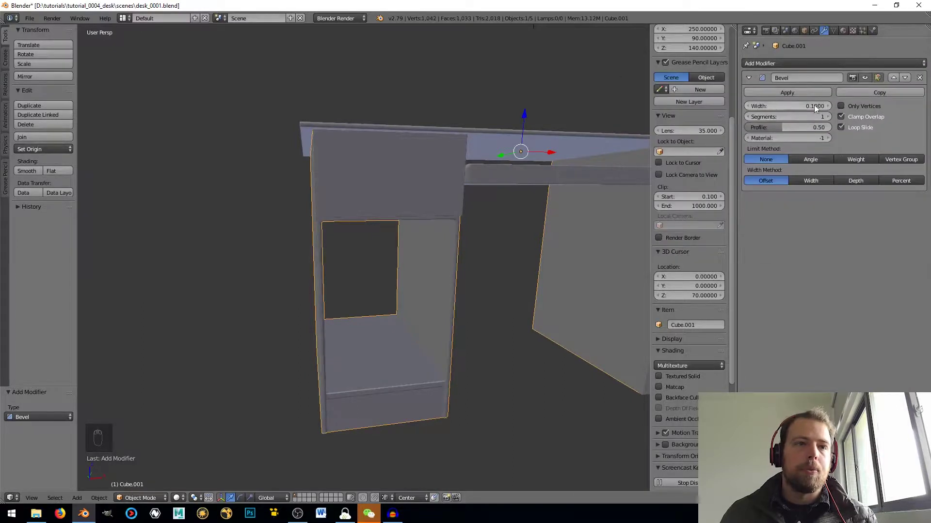
key(KP_0)
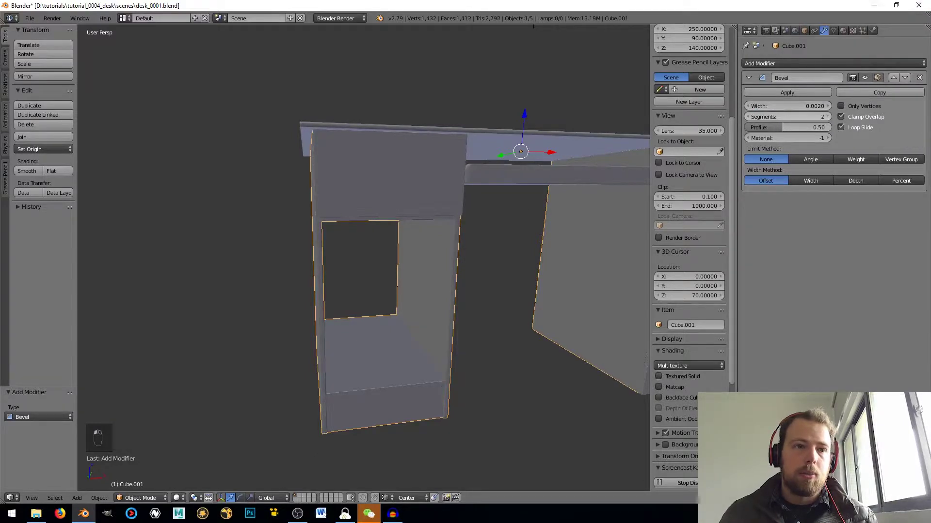
drag(606, 206, 469, 221)
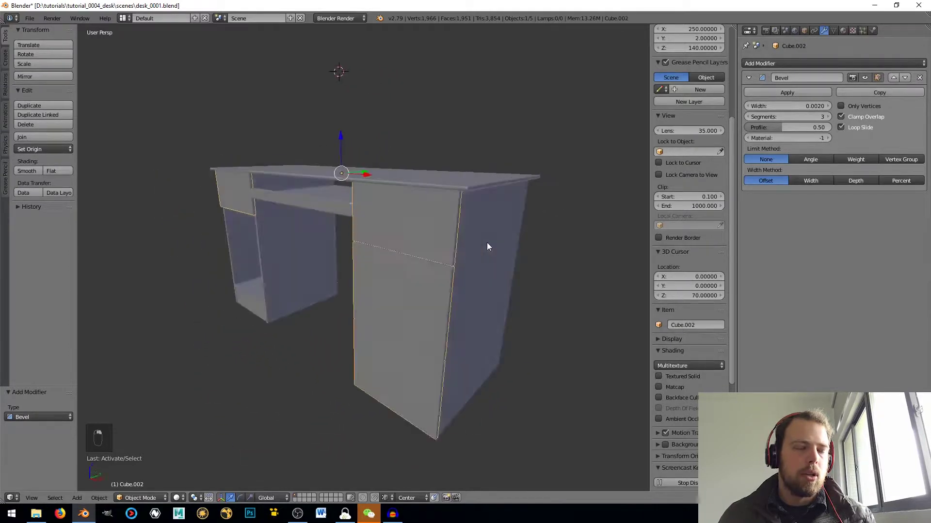
drag(375, 175, 397, 247)
Move the selected desk pieces onto their own layer.
key(m)
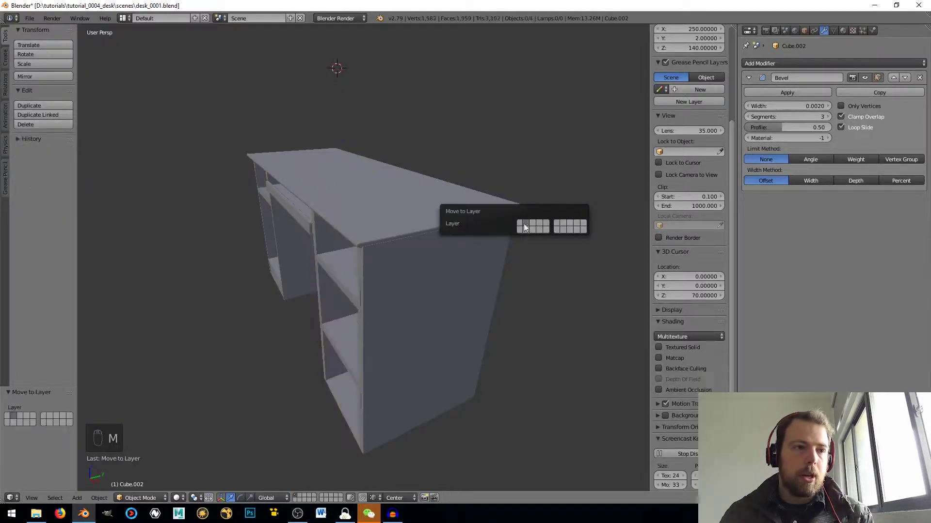
drag(338, 290, 457, 265)
key(m)
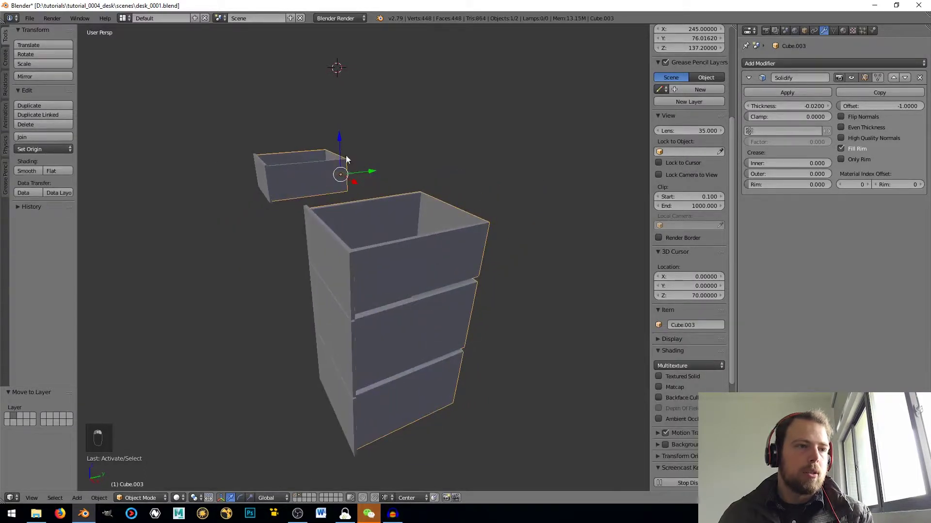
click(784, 95)
Apply the drawer's Solidify modifier and join the drawer parts into one object (Ctrl+J).
drag(391, 218, 396, 237)
click(396, 248)
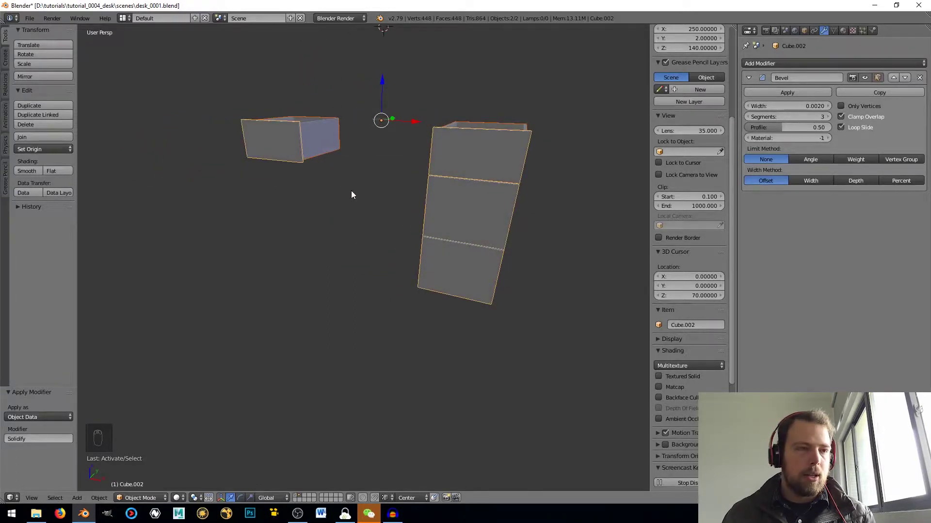
key(ctrl+j)
drag(406, 191, 403, 195)
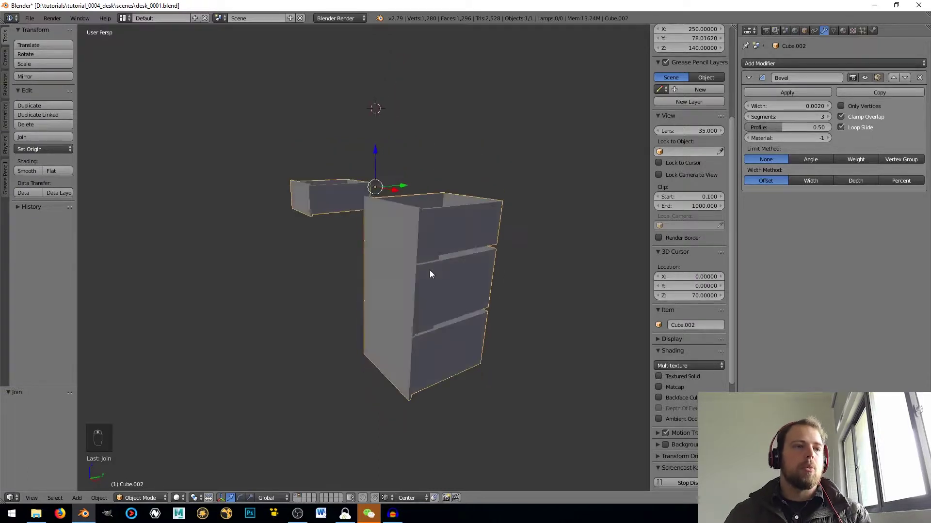
Select the middle and bottom drawer faces and grow the selection around each drawer.
key(Tab)
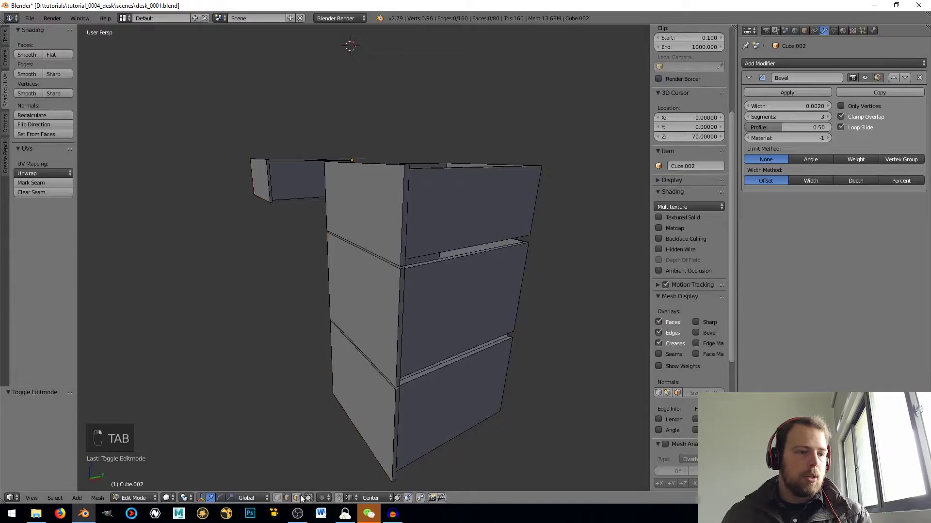
right_click(368, 344)
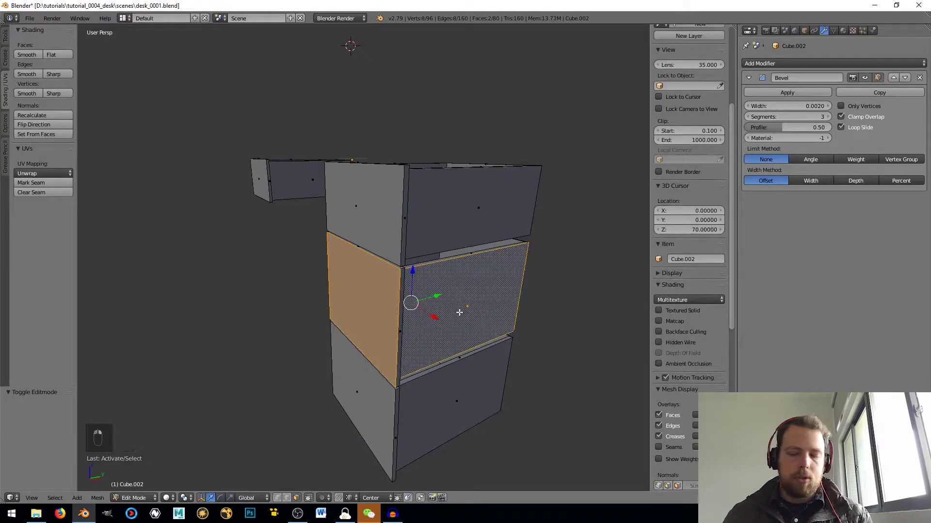
key(ctrl+KP_Add)
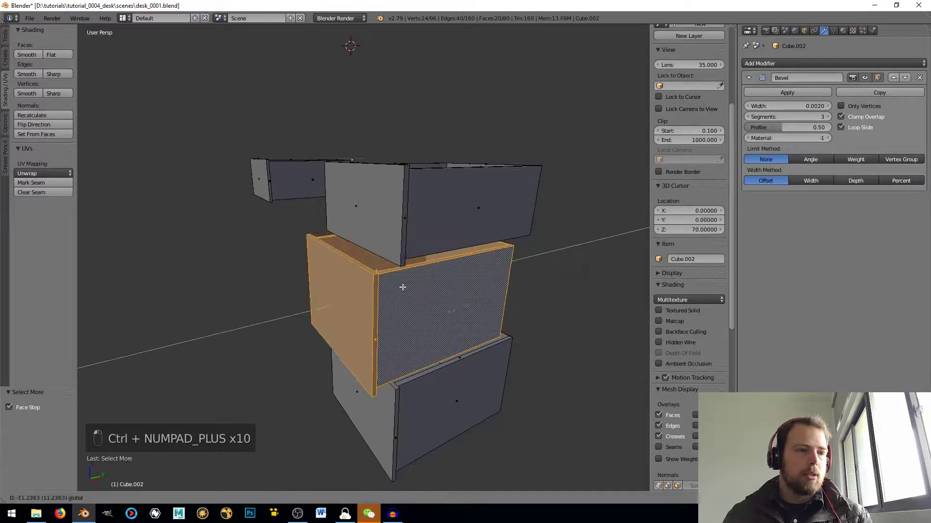
right_click(388, 414)
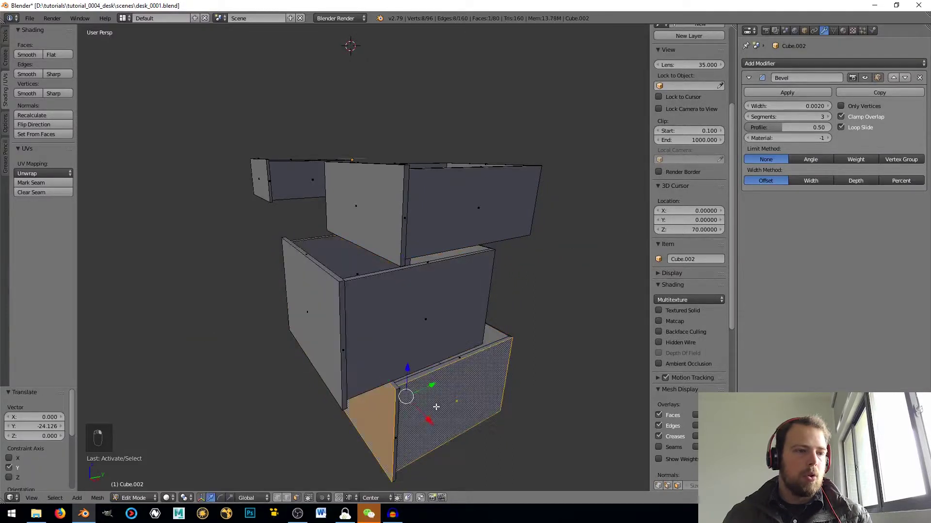
key(ctrl+KP_Add)
Slide the selected drawer geometry out along its depth and extend the selection.
drag(415, 388, 429, 366)
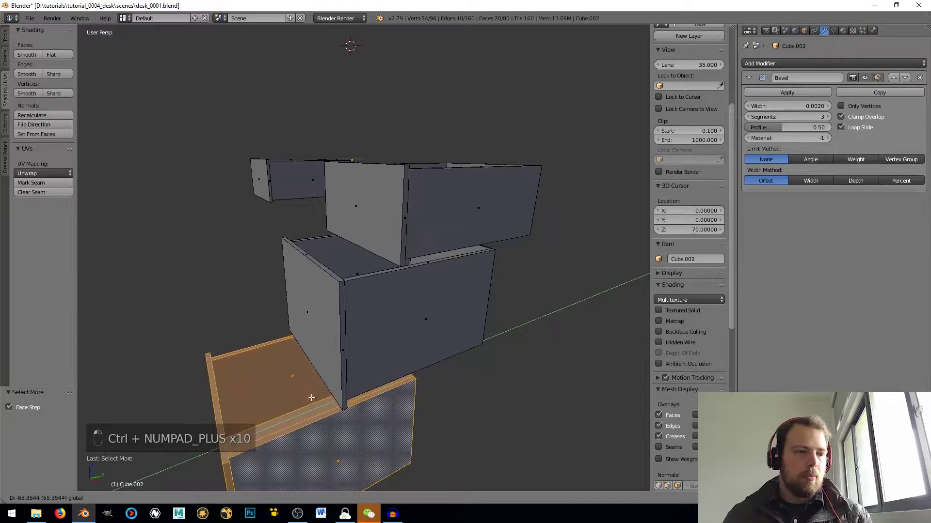
middle_click(326, 346)
click(367, 375)
drag(252, 252, 320, 241)
key(ctrl+KP_Add)
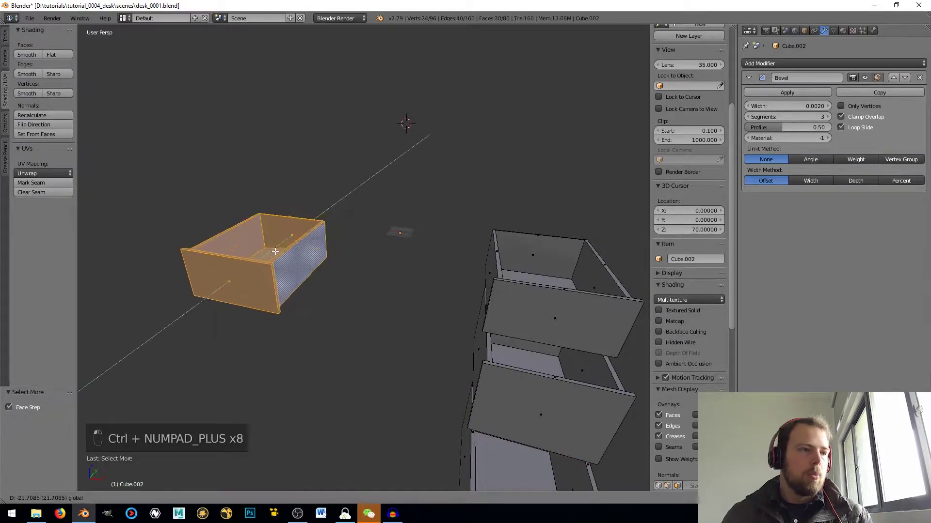
Leave Edit Mode and bring the desktop layer back into the scene.
key(Tab)
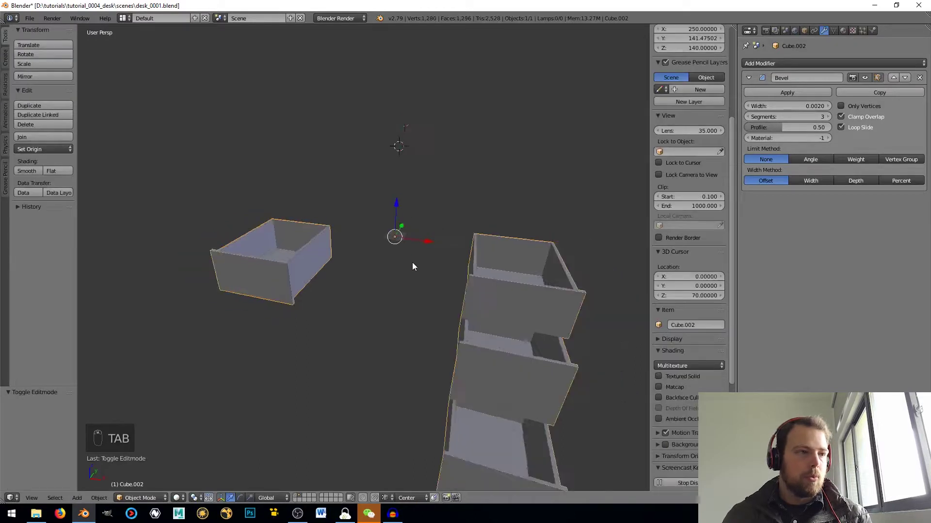
key(m)
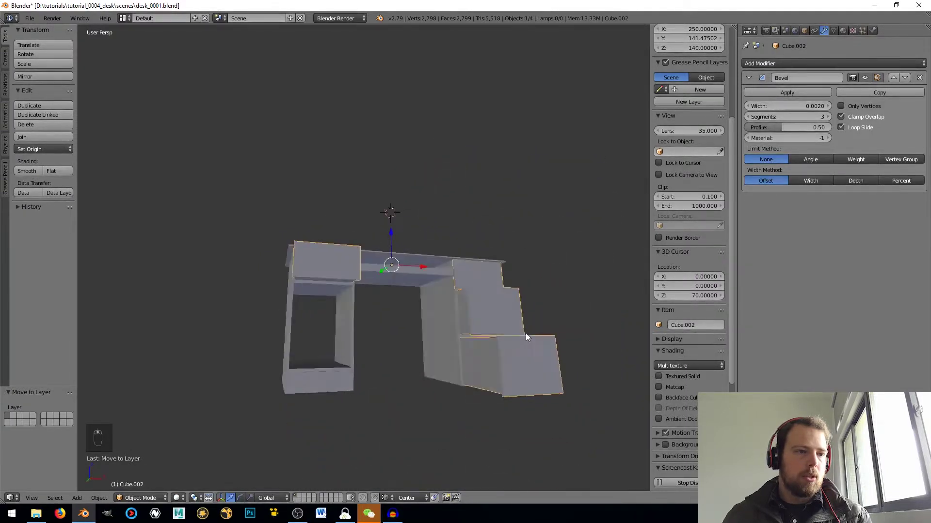
drag(505, 369, 429, 262)
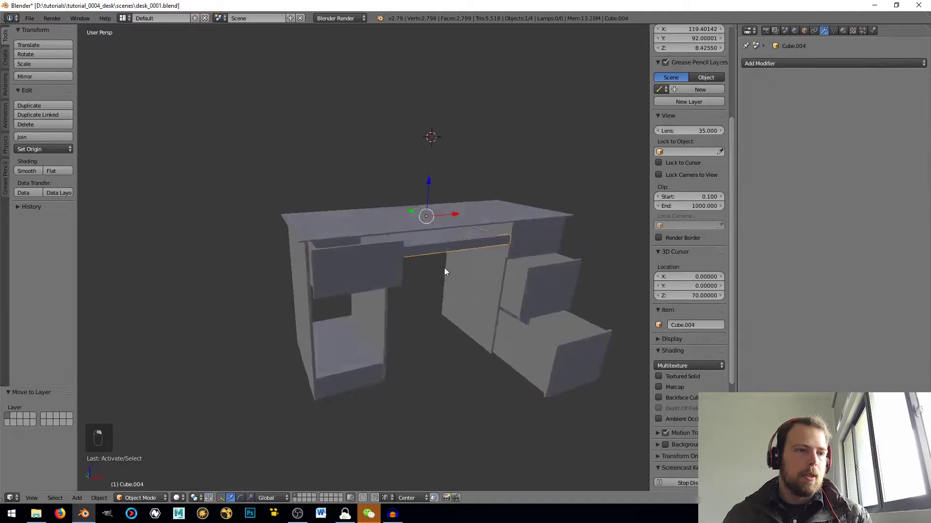
drag(406, 205, 410, 212)
Select the thin shelf under the desktop (Cube.004) and slide it forward along Y.
click(410, 212)
drag(453, 265, 323, 289)
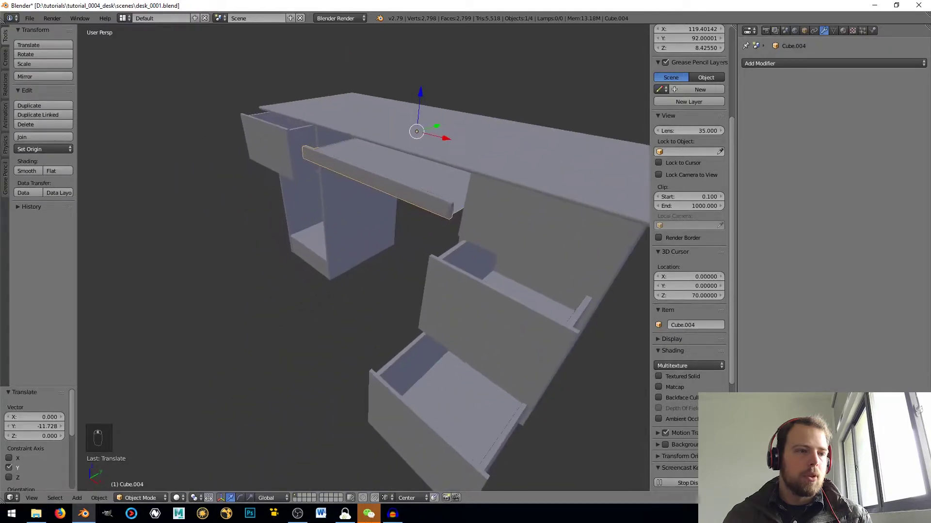
drag(362, 247, 338, 266)
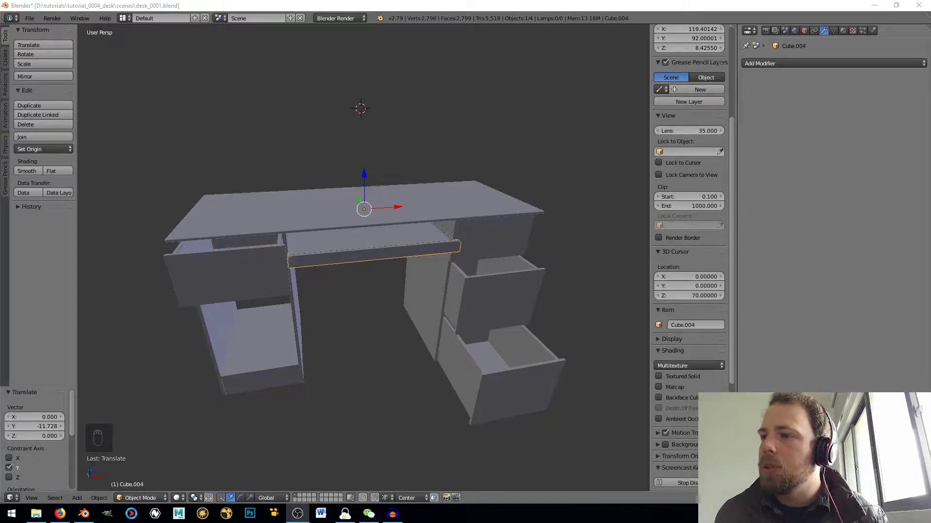
drag(451, 283, 397, 284)
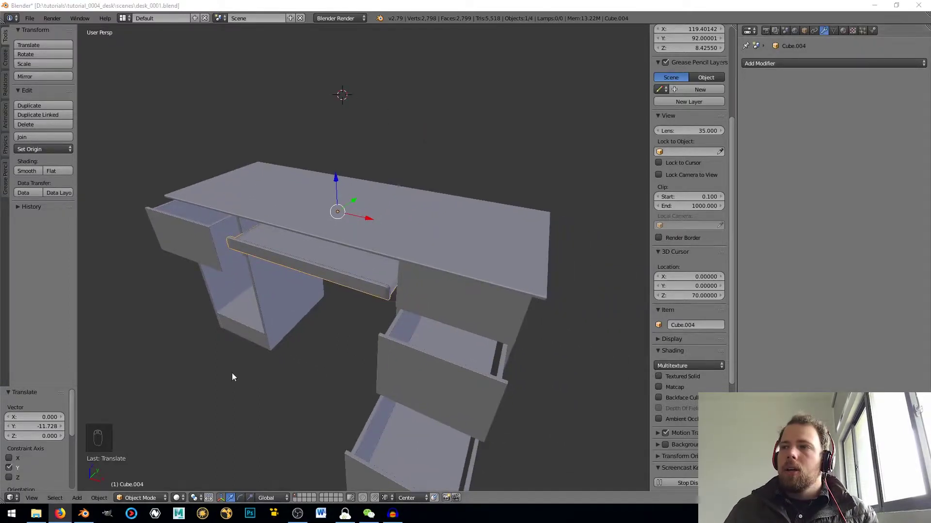
Apply the desktop's Mirror modifier and the cabinet's Bevel modifier.
drag(337, 304, 344, 316)
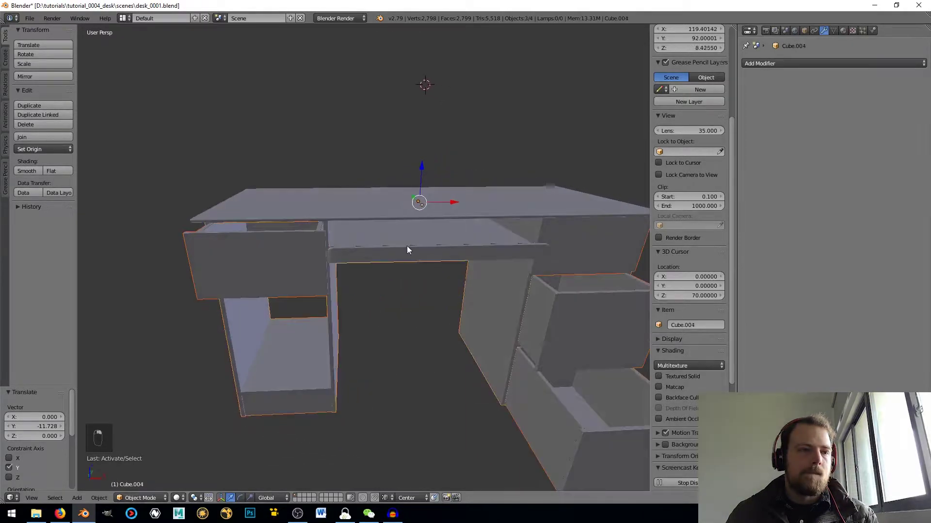
drag(465, 298, 465, 297)
key(a)
key(a)
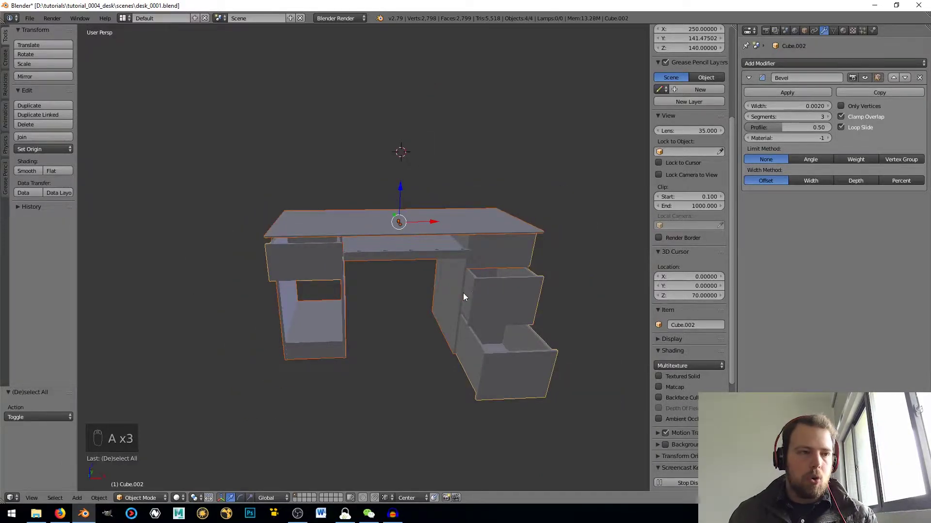
key(ctrl+j)
key(ctrl+z)
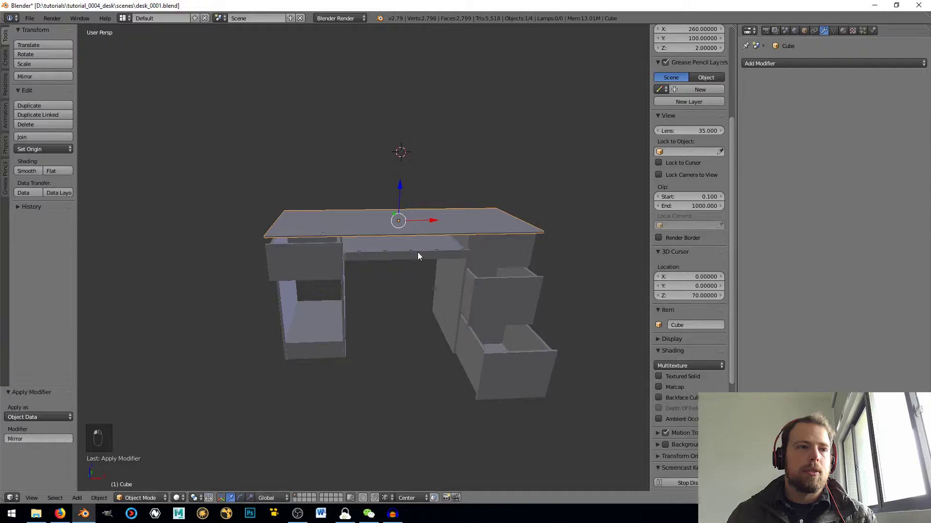
drag(477, 254, 709, 152)
drag(713, 150, 778, 99)
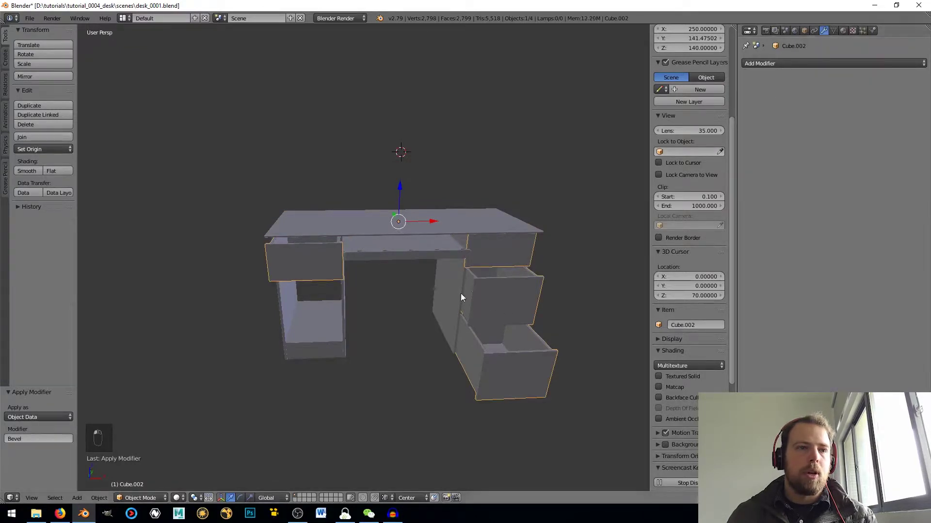
Select every desk piece, including the thin shelf, and join them into one object.
right_click(451, 298)
right_click(769, 96)
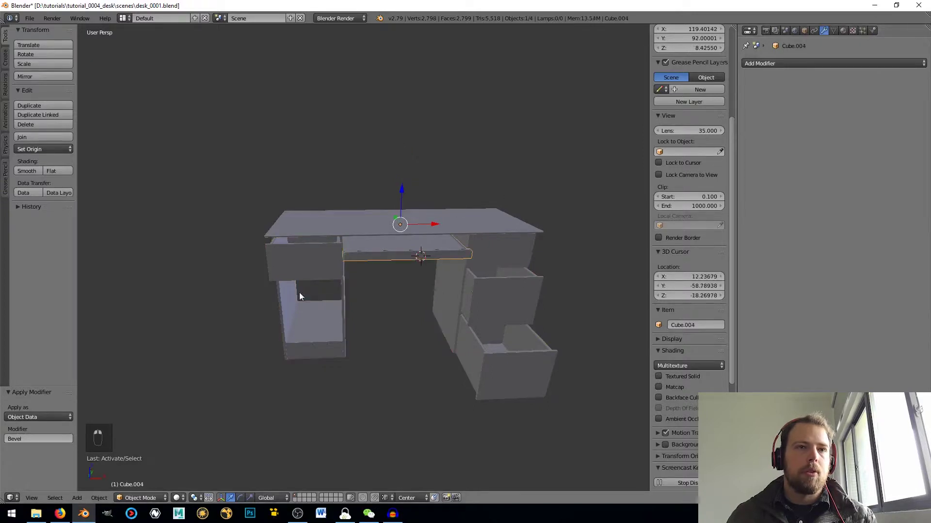
key(a)
key(a)
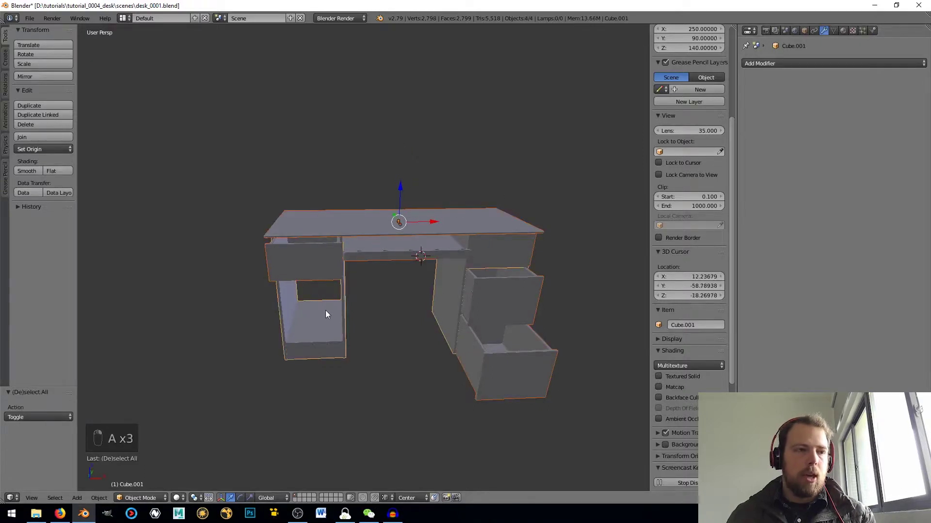
key(ctrl+j)
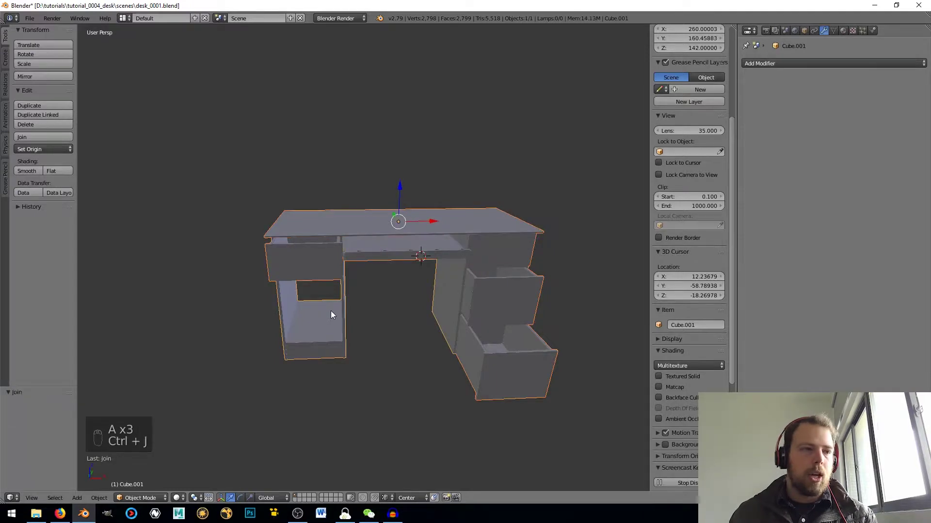
Select the whole desk mesh in Edit Mode and unwrap it with Smart UV Project.
key(Tab)
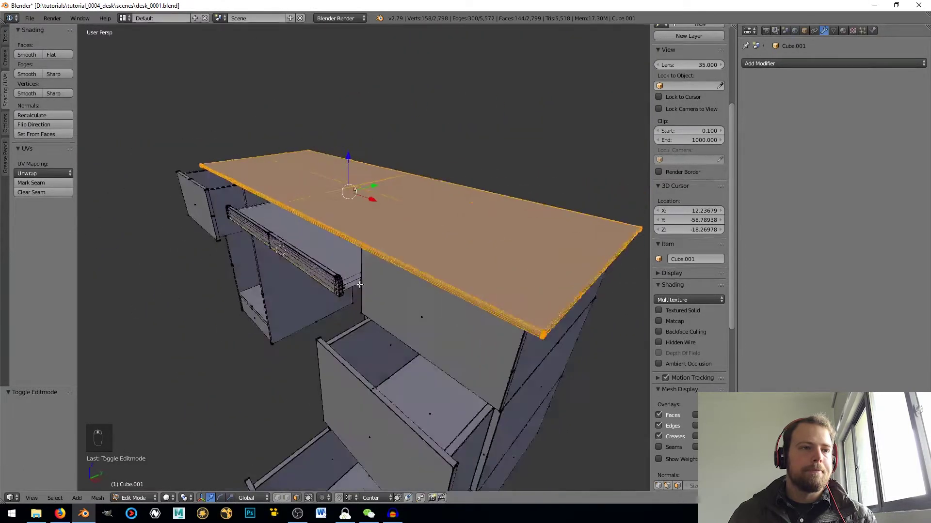
key(a)
key(a)
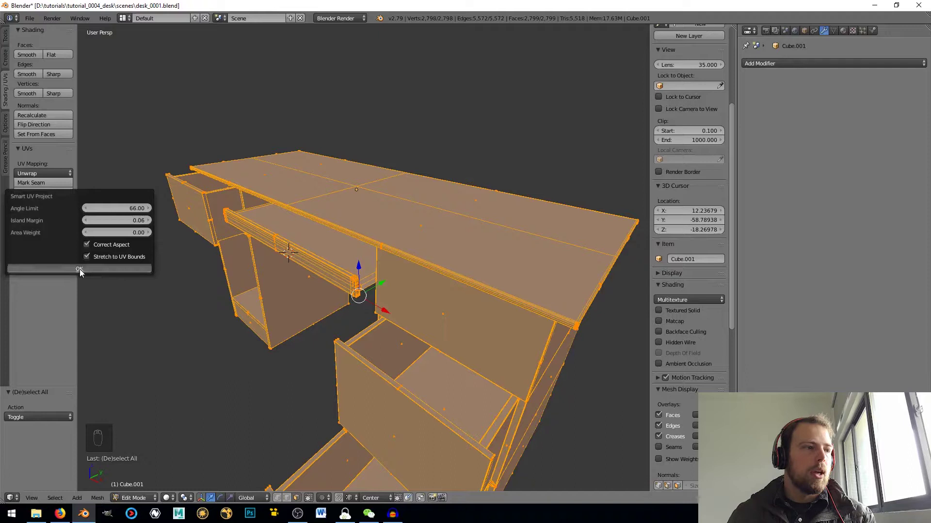
drag(321, 268, 476, 222)
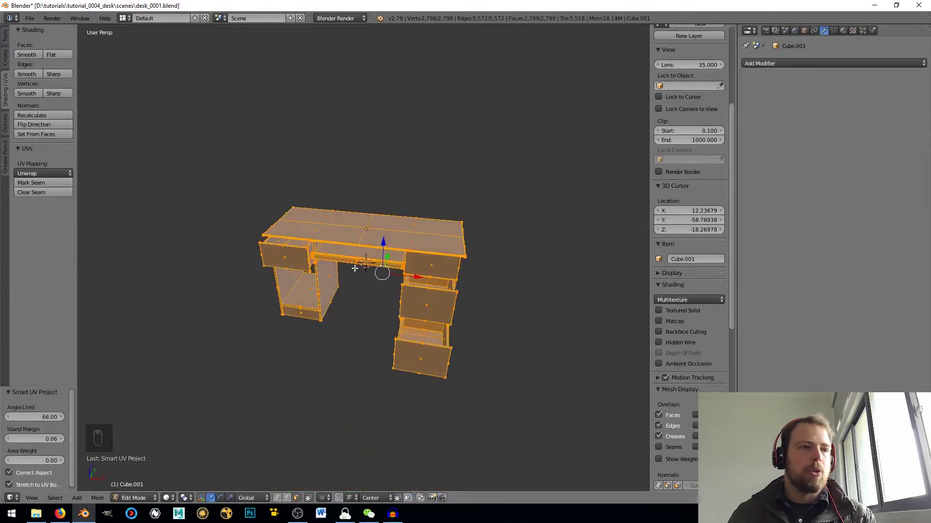
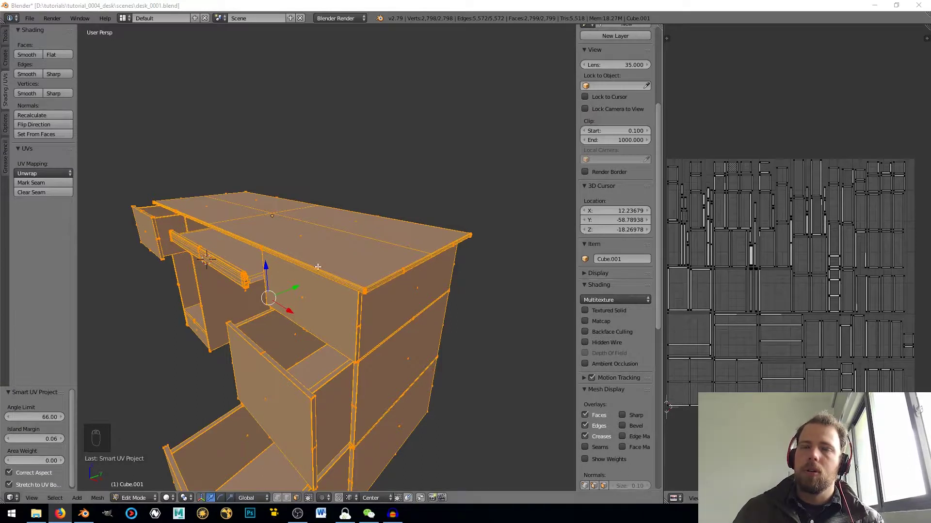
right_click(334, 276)
Leave Edit Mode and turn the right-hand area into the Properties editor for the Desk_wood material.
key(Tab)
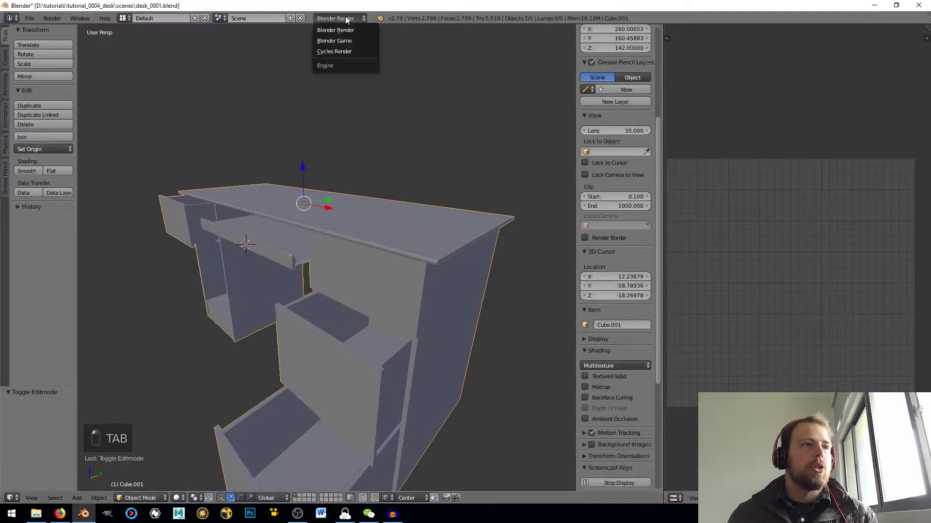
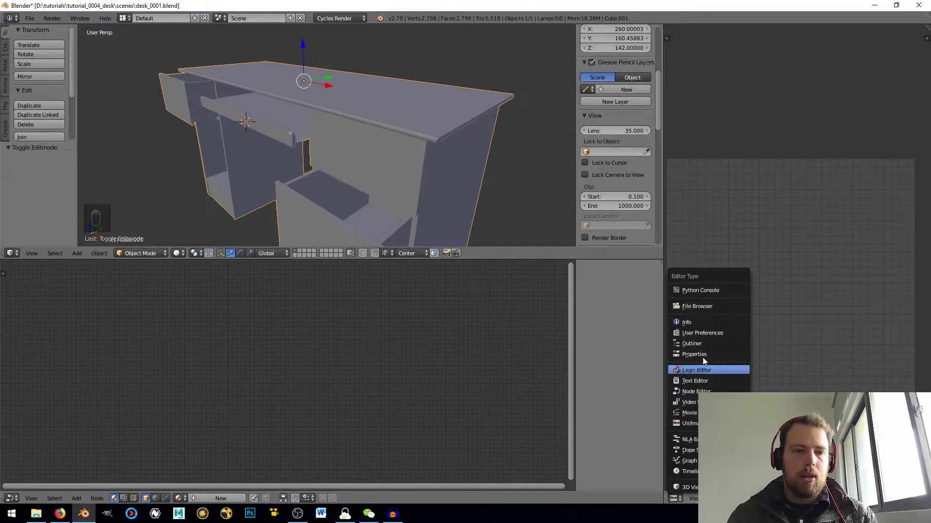
drag(774, 32, 718, 91)
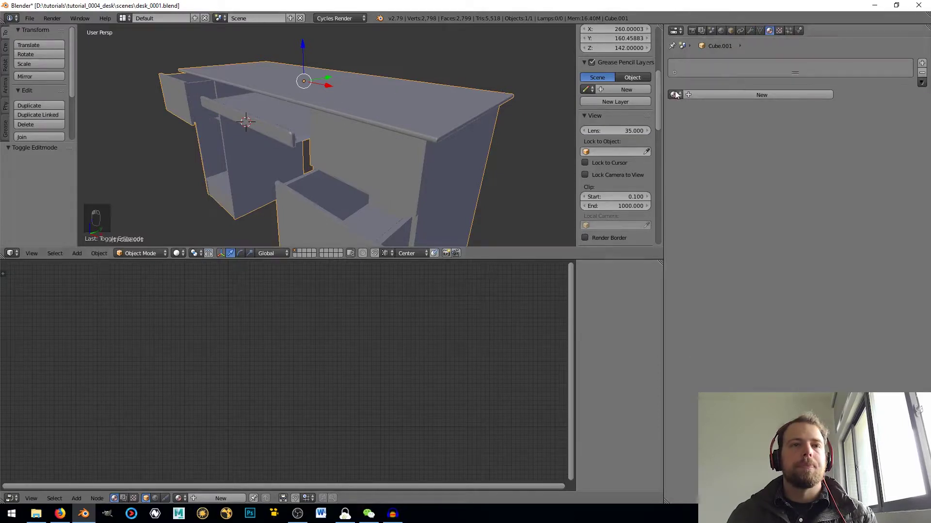
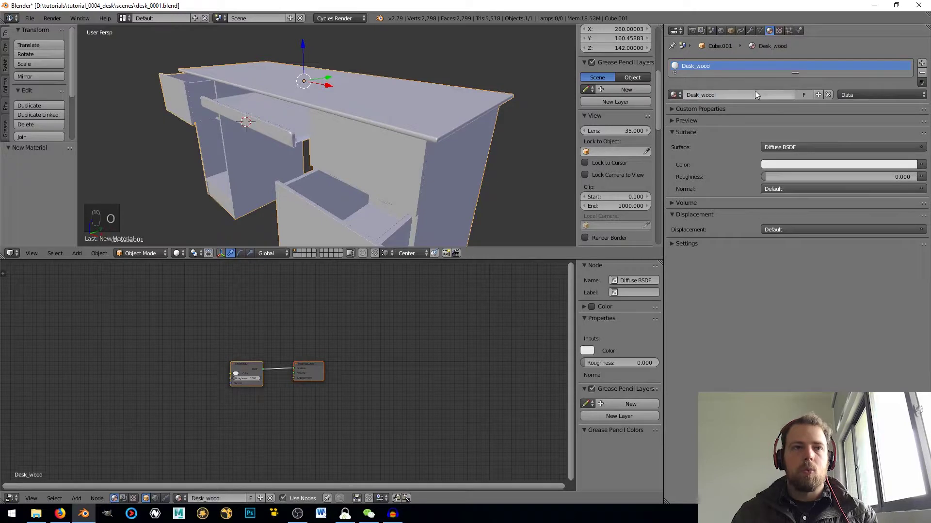
drag(270, 390, 316, 374)
right_click(317, 374)
key(g)
click(260, 348)
key(shift+a)
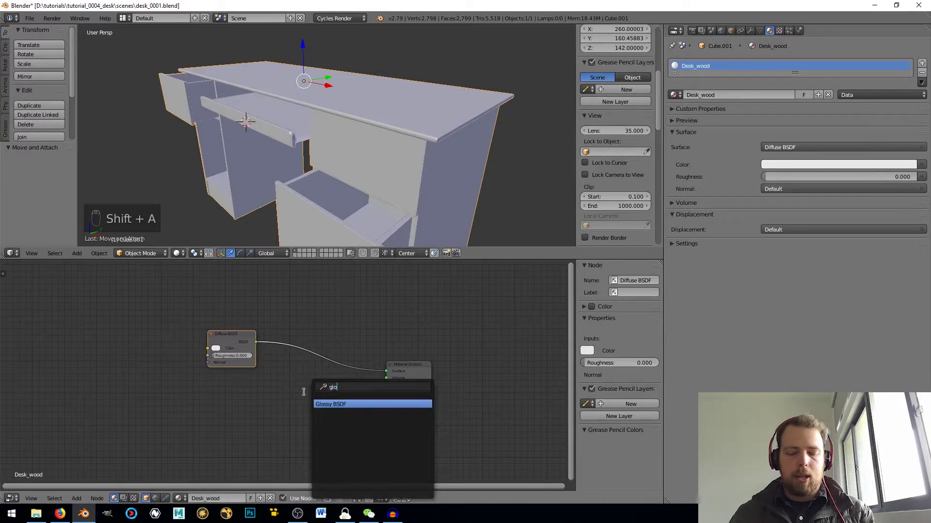
key(s)
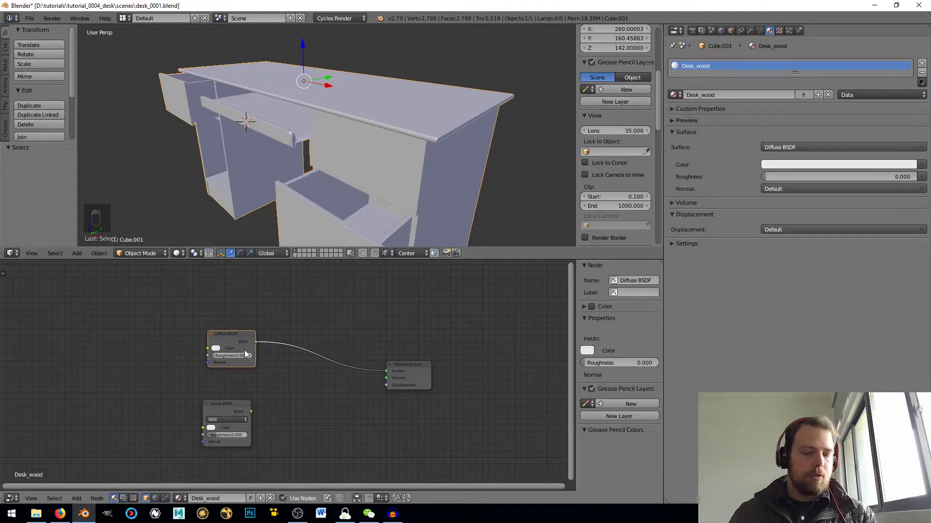
key(ctrl+t)
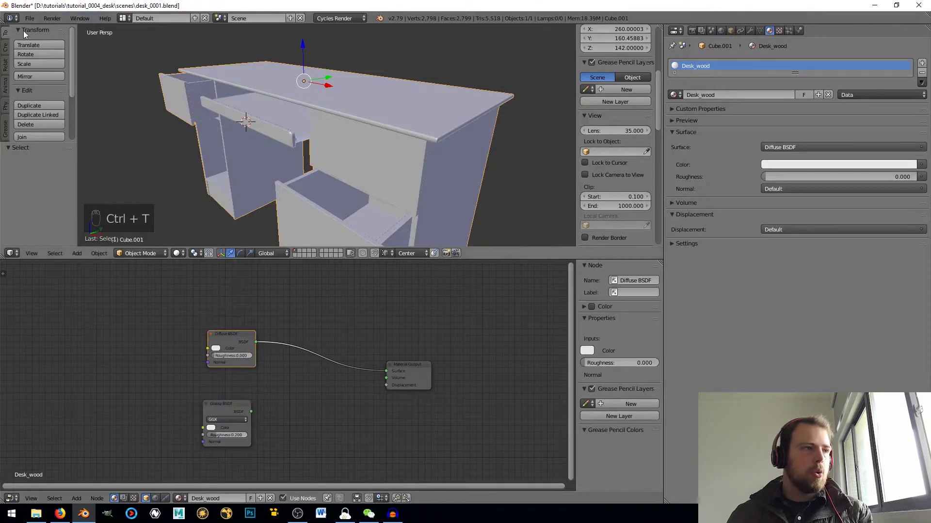
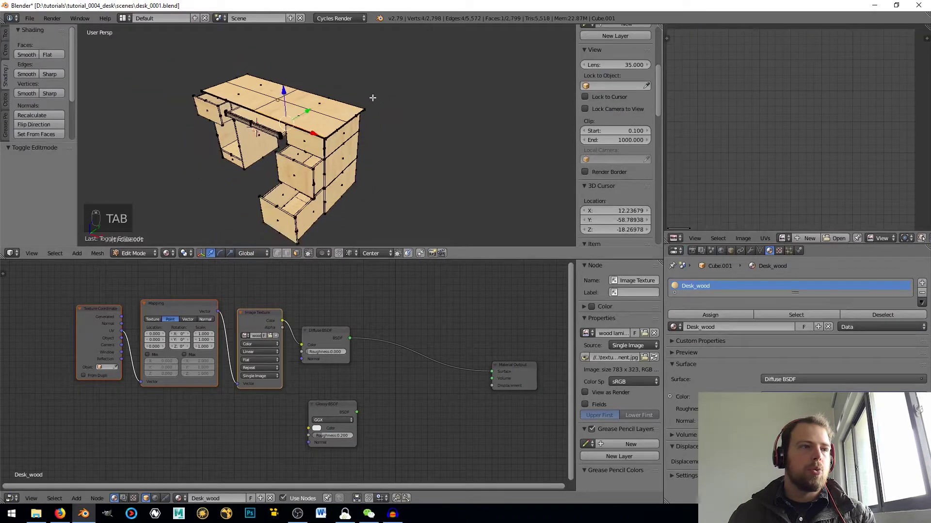
Select all the desk's UV islands, scale them up and rotate them 90 degrees over the wood image.
key(a)
key(a)
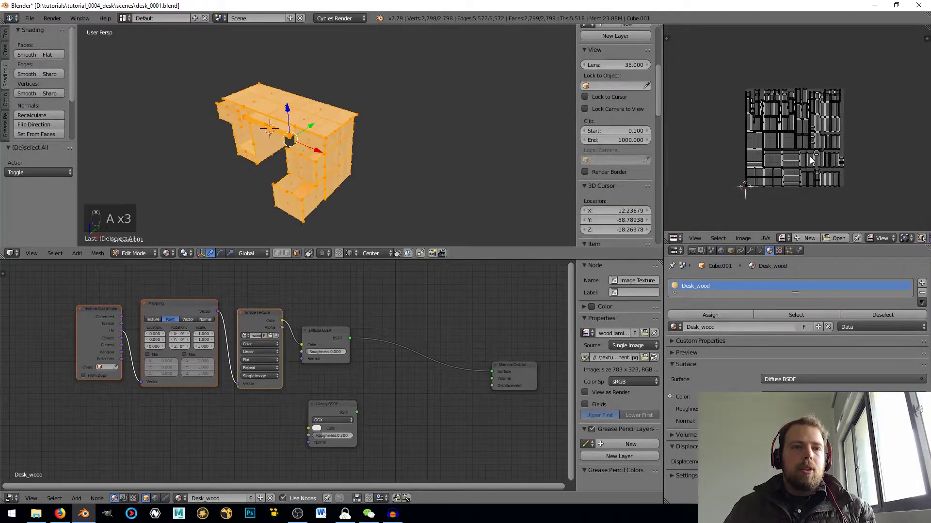
key(a)
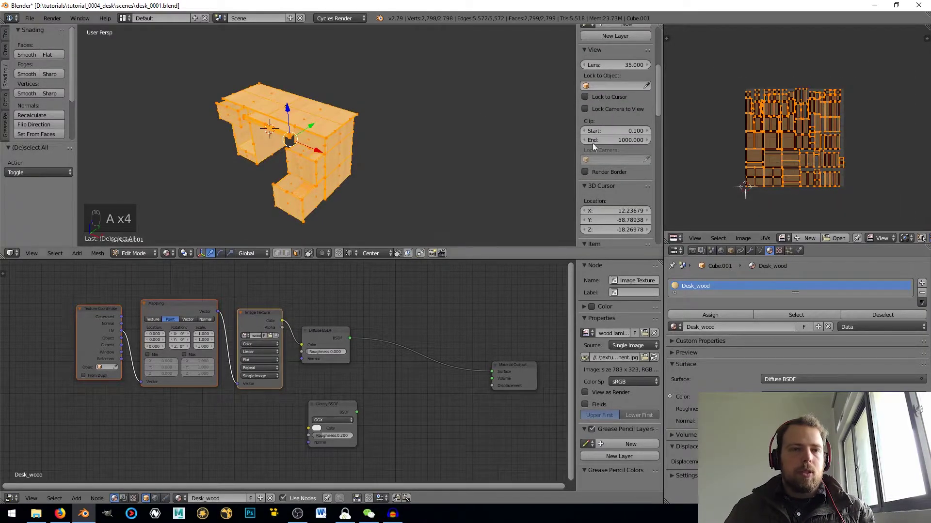
key(a)
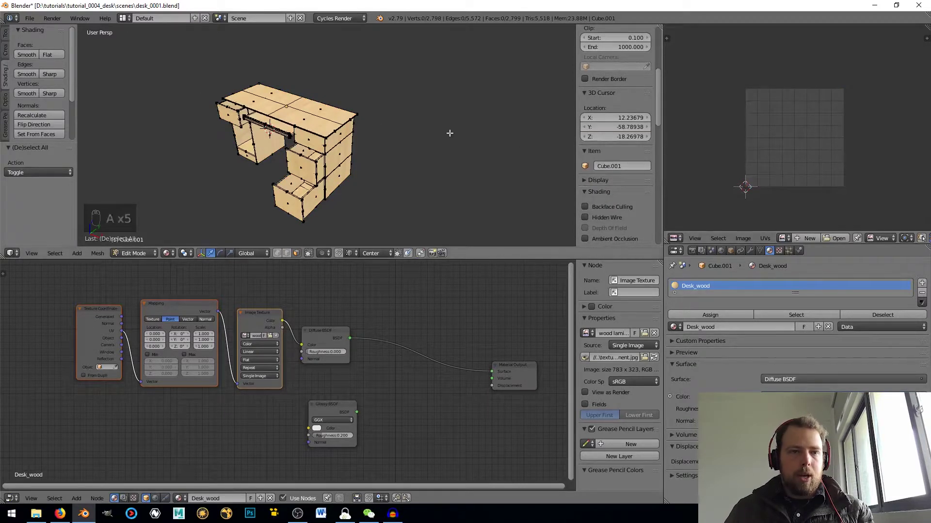
key(a)
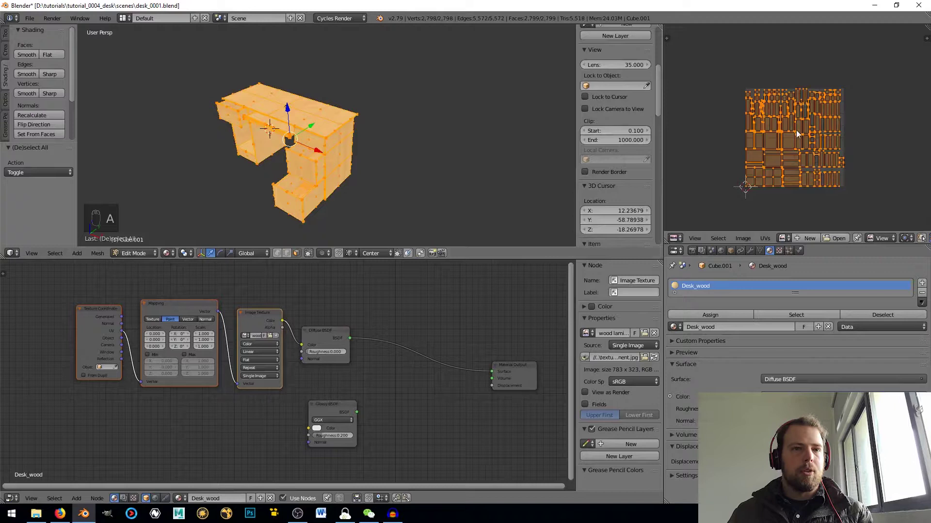
key(s)
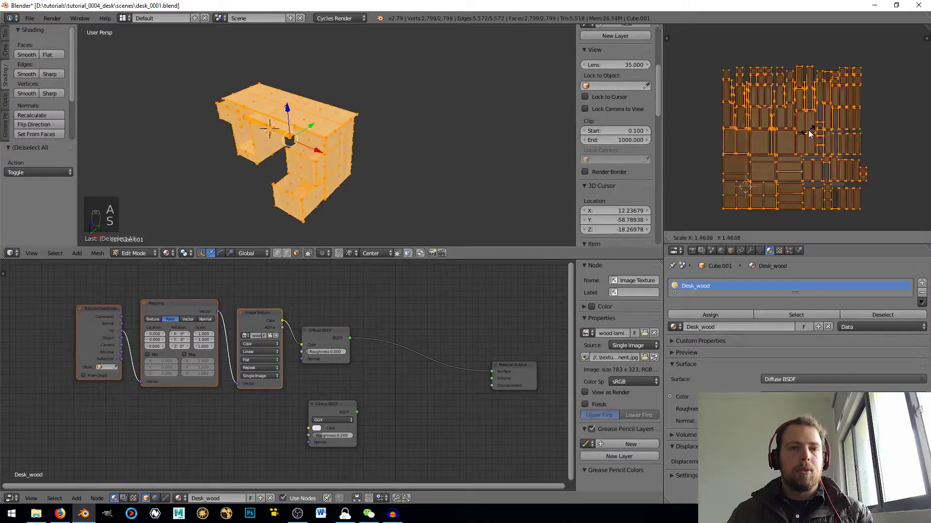
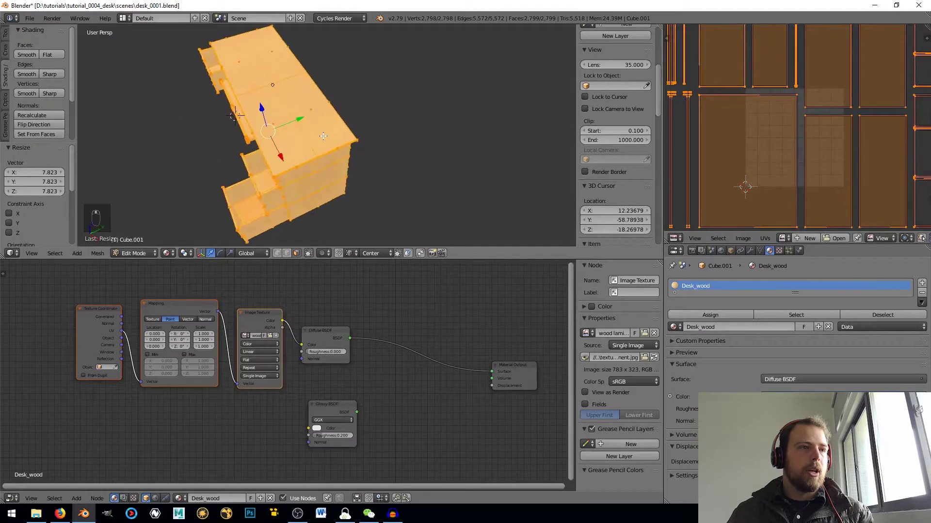
key(s)
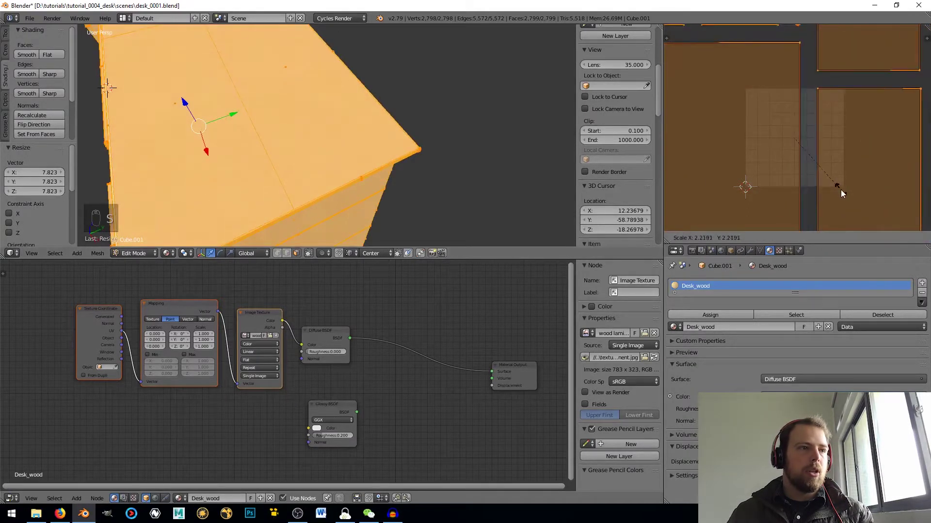
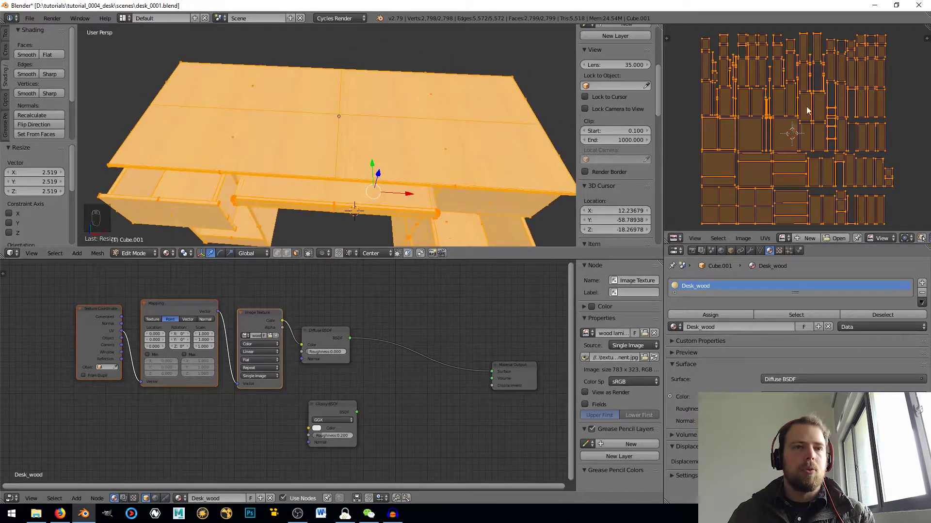
key(r)
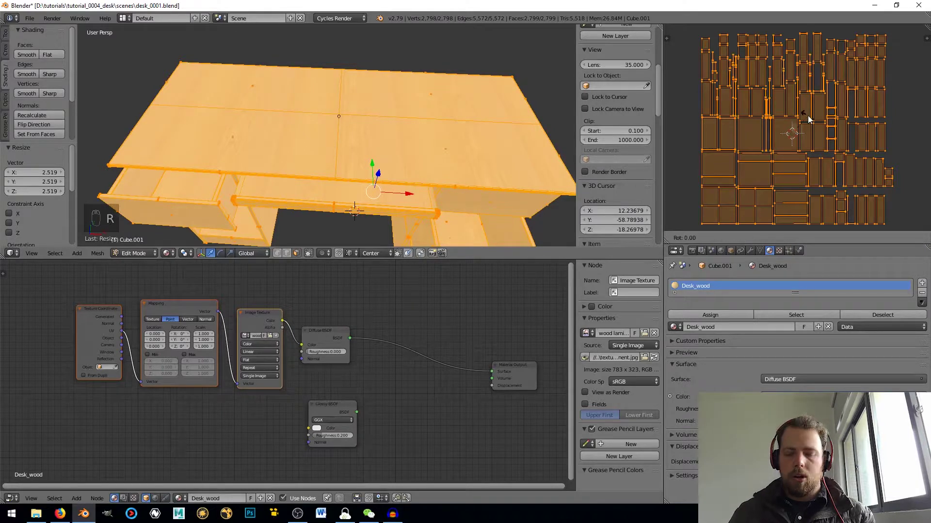
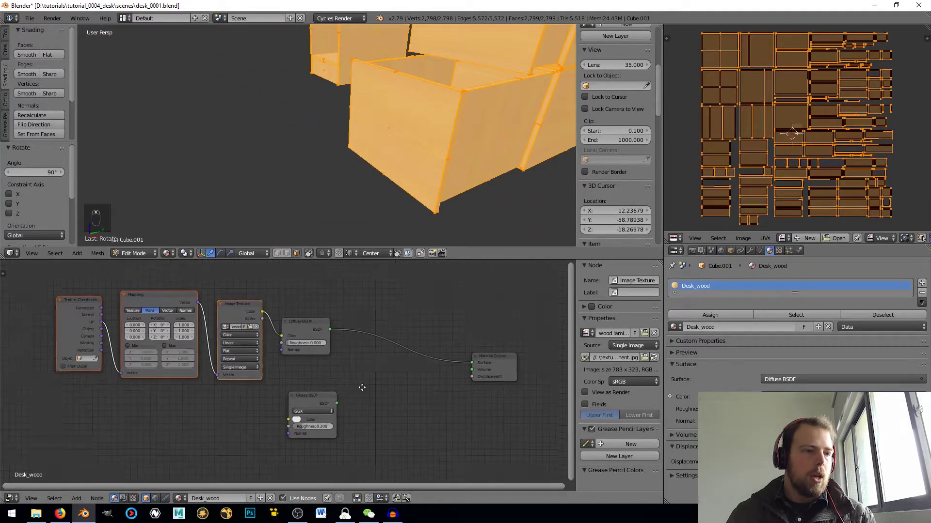
Add a Mix Shader joining Diffuse and Glossy into the output, roughness 0.5, factor 0.1.
key(shift+a)
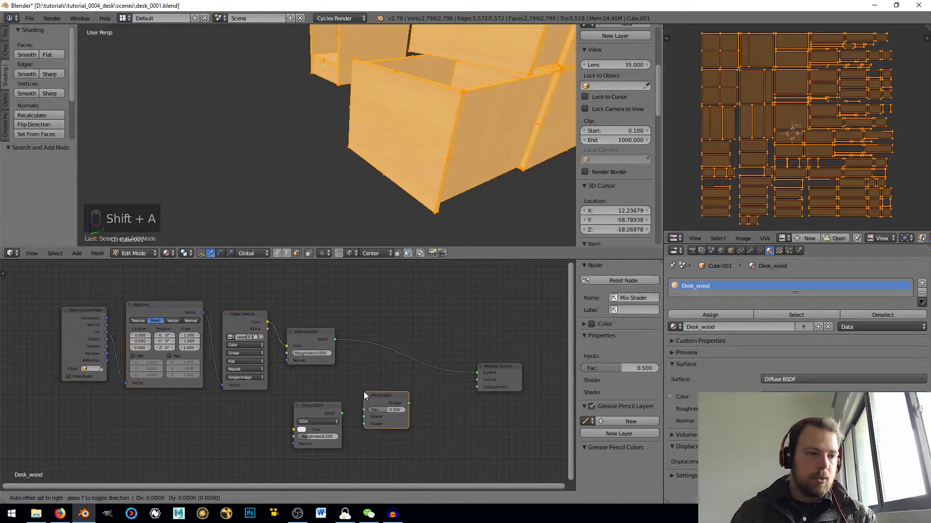
drag(377, 398, 480, 377)
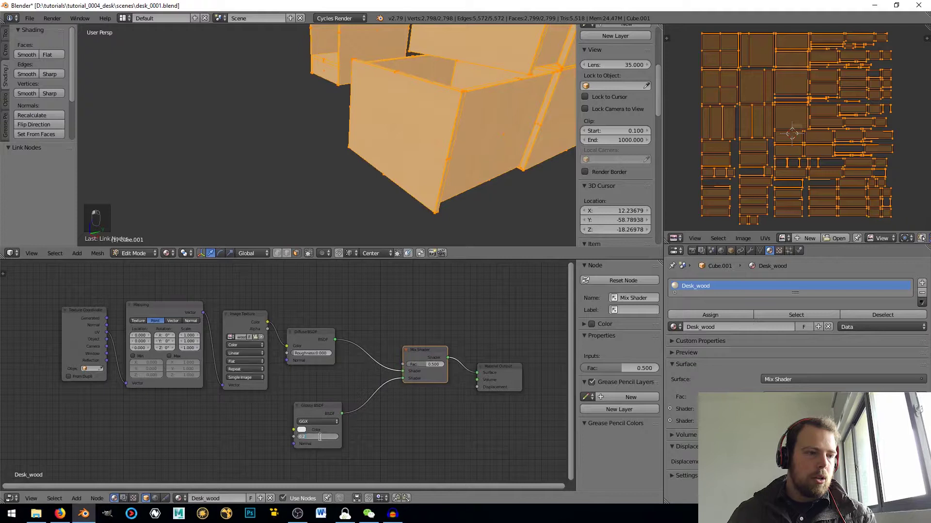
drag(346, 425, 434, 370)
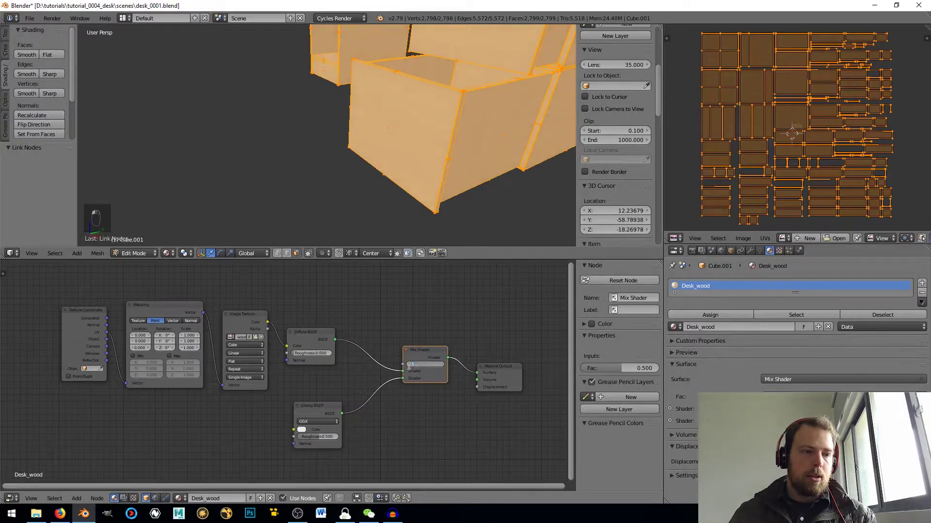
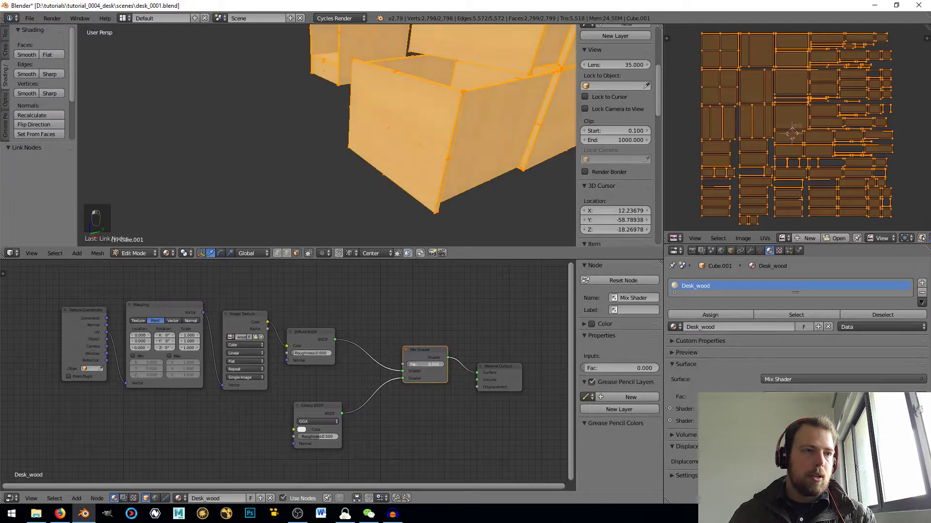
drag(410, 377, 183, 322)
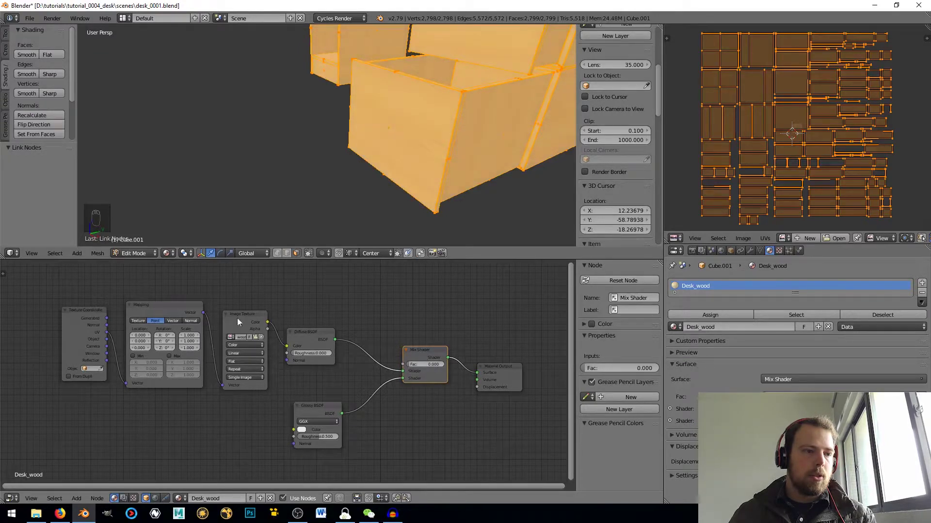
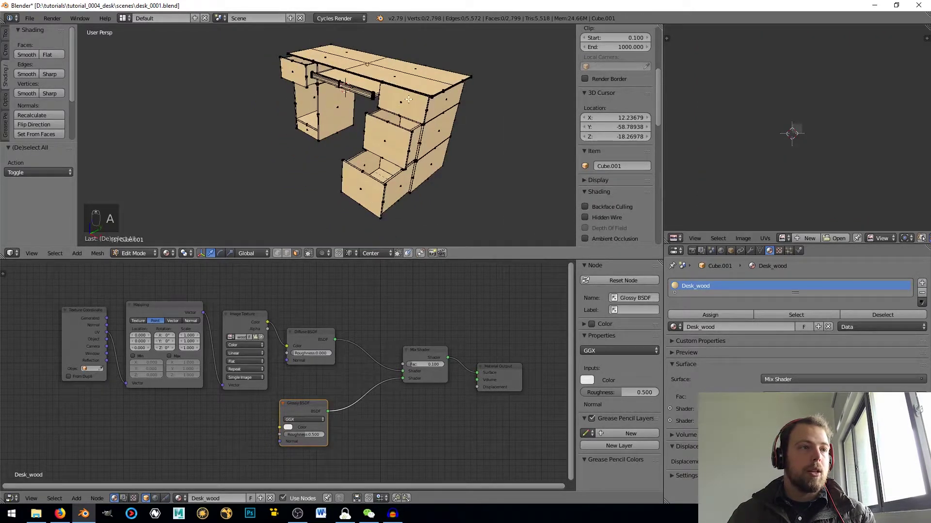
Return to object mode, add a new cube and view the desk in front orthographic, maximised.
key(Tab)
key(Tab)
key(Tab)
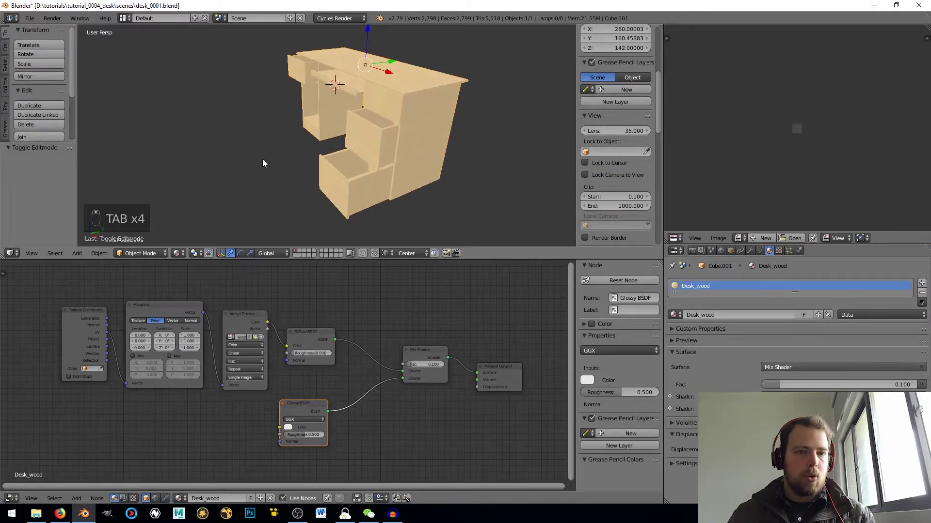
key(shift+a)
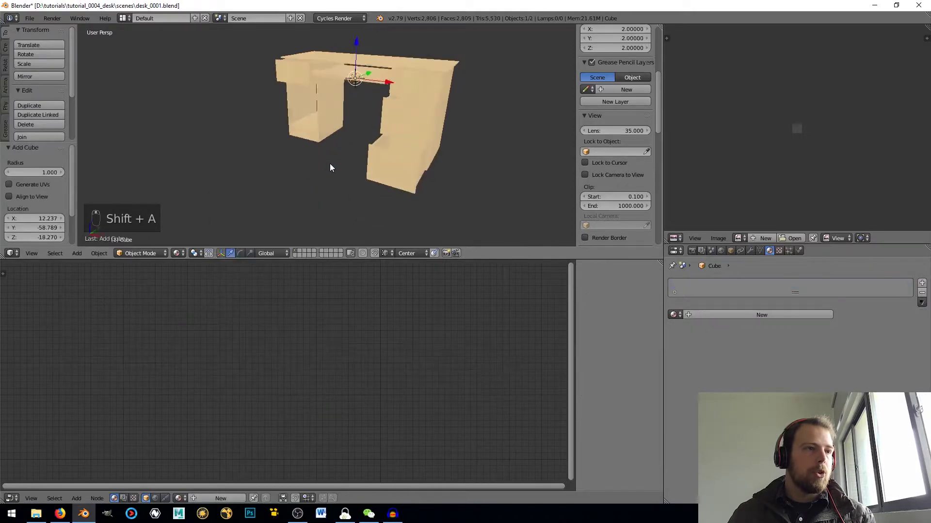
key(KP_1)
key(KP_5)
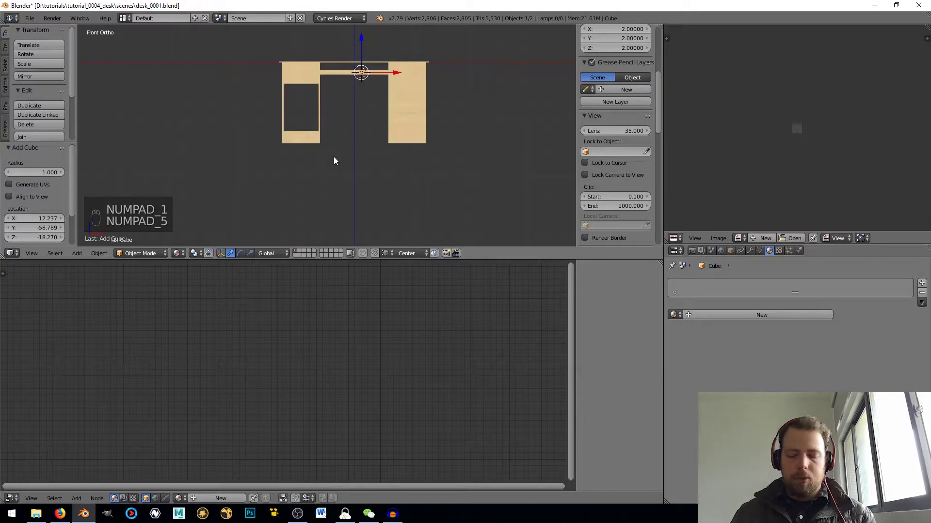
key(ctrl+Up)
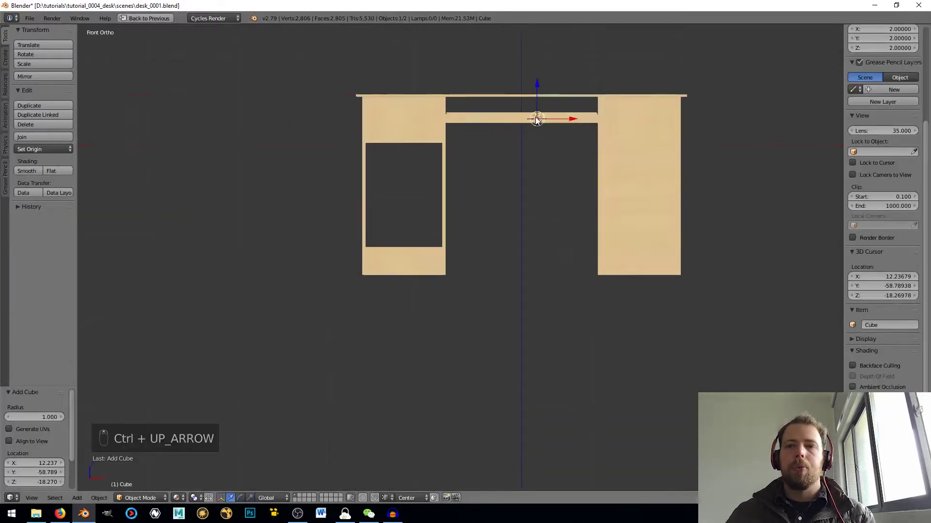
Move the cube out in front of the drawer and stretch it along X into a wide flat bar.
drag(588, 197, 426, 196)
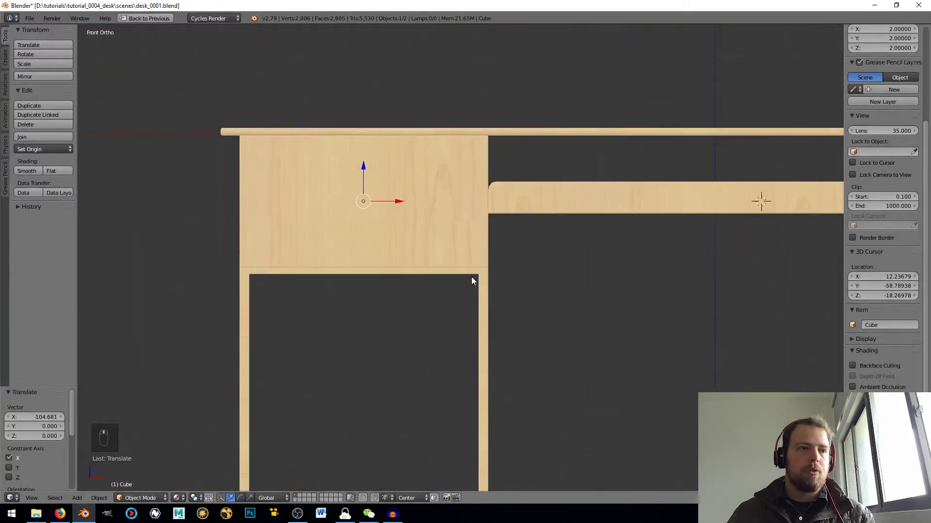
key(KP_3)
key(z)
drag(415, 272, 400, 272)
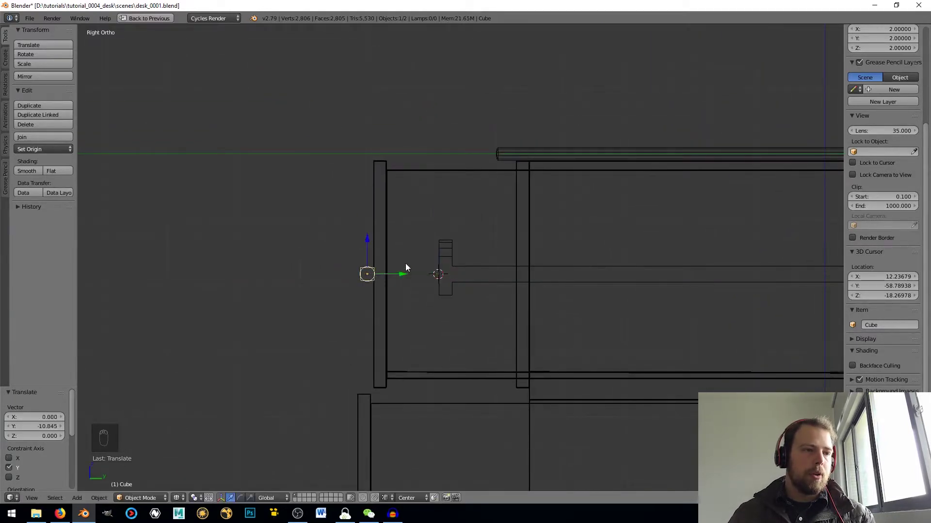
key(KP_1)
middle_click(245, 235)
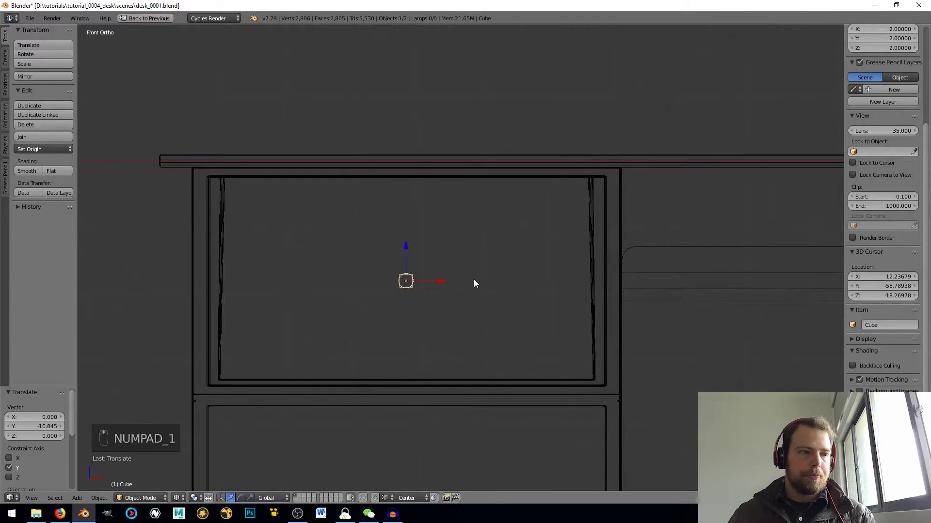
key(s)
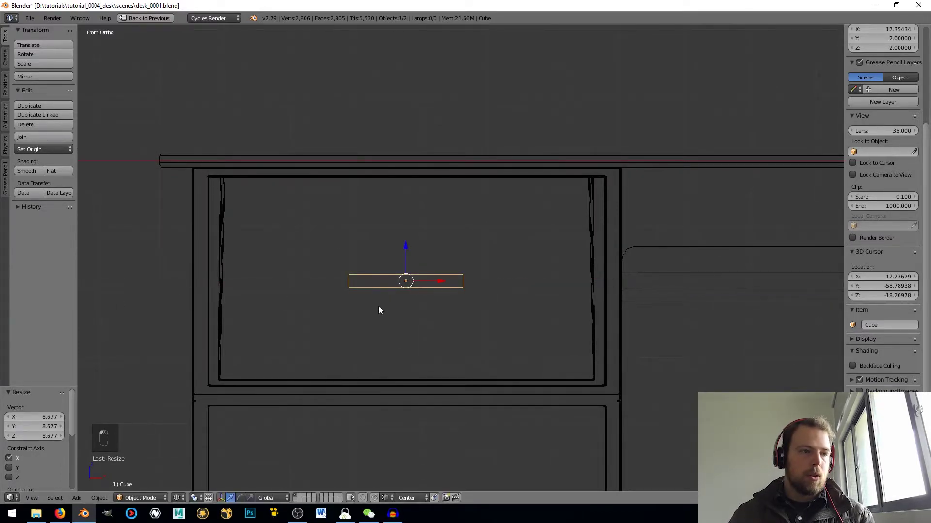
From the side view, pull the bar's vertices in toward the drawer front.
key(KP_3)
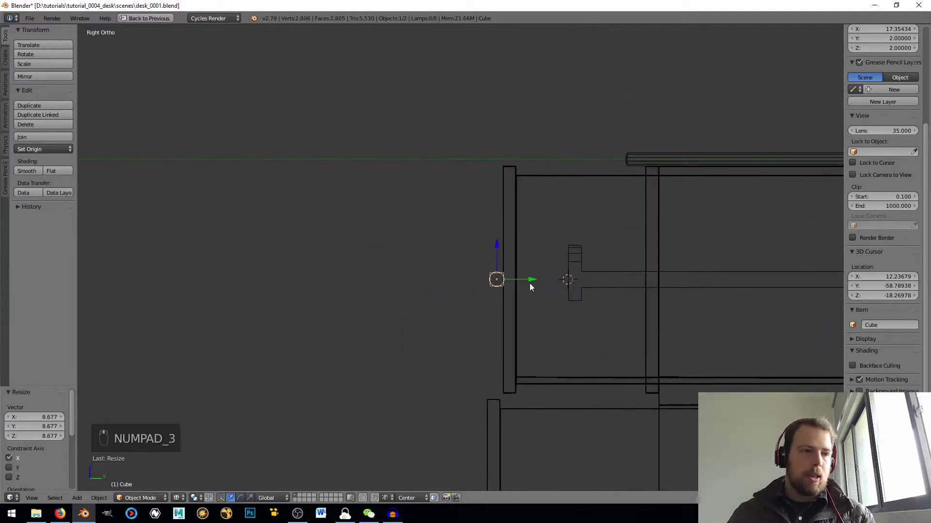
key(Tab)
key(a)
key(b)
drag(528, 281, 512, 282)
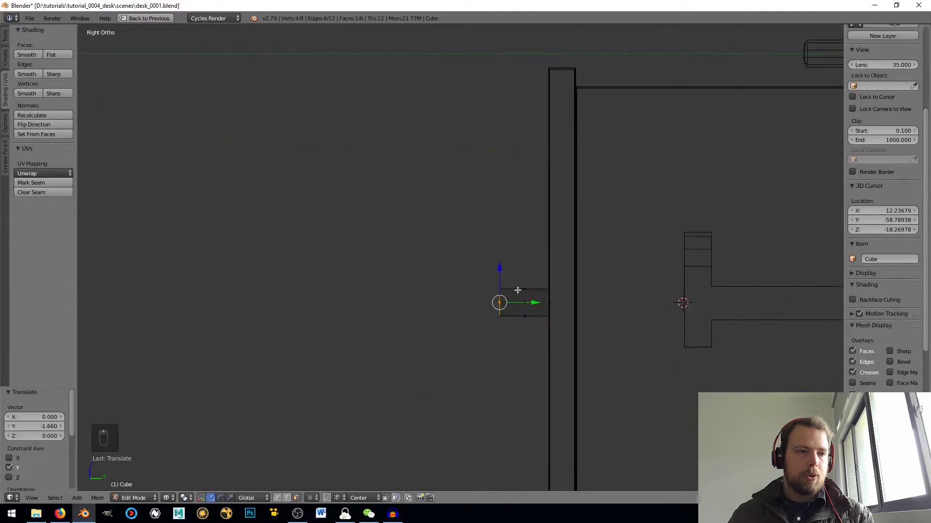
Spread the handle's middle edge loops and scale them on Z to pinch its centre.
key(ctrl+r)
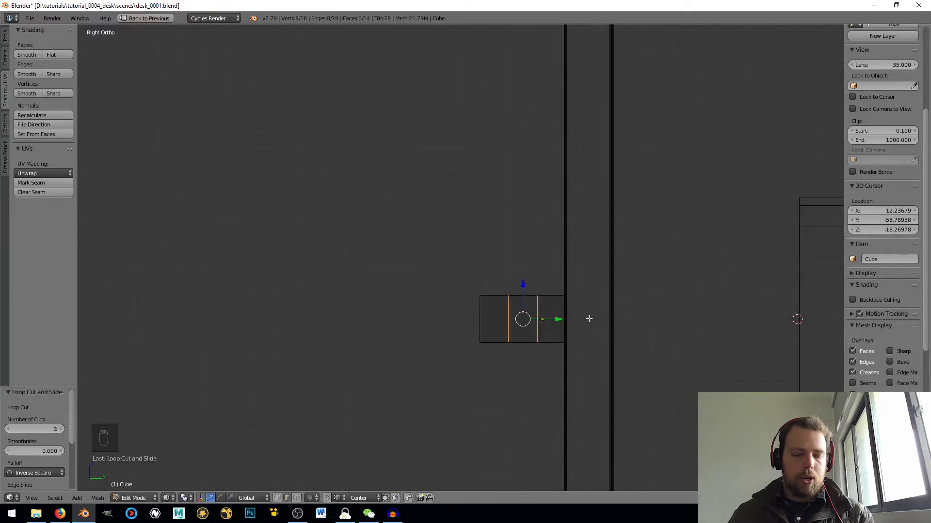
key(s)
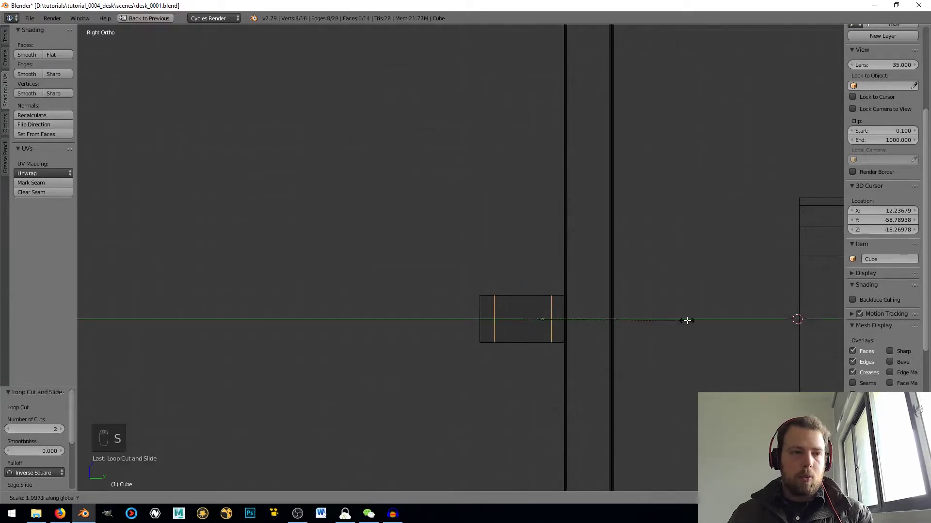
click(642, 316)
key(ctrl+r)
key(s)
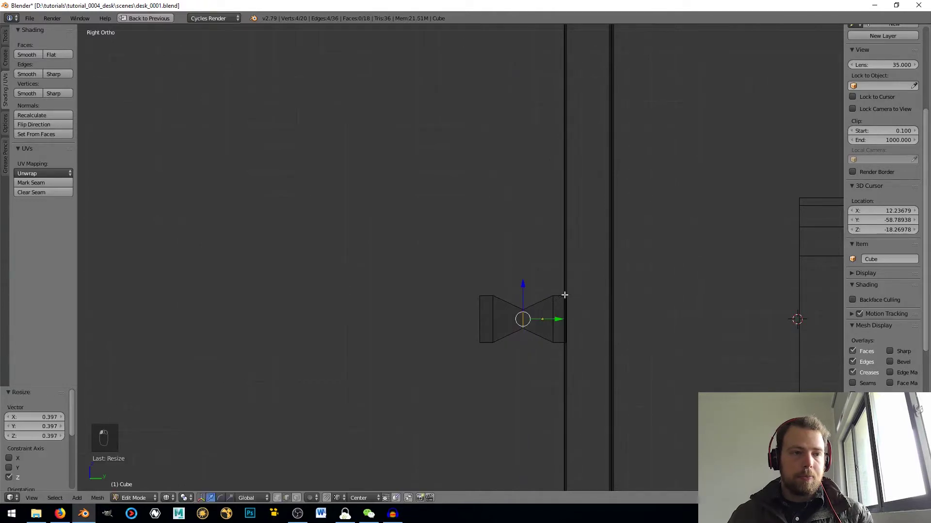
key(KP_5)
key(z)
Orbit around the handle to inspect its tapered shape and leave Edit Mode.
drag(556, 301, 507, 323)
middle_click(576, 337)
middle_click(629, 343)
drag(654, 333, 697, 287)
drag(687, 267, 628, 248)
middle_click(625, 255)
key(Tab)
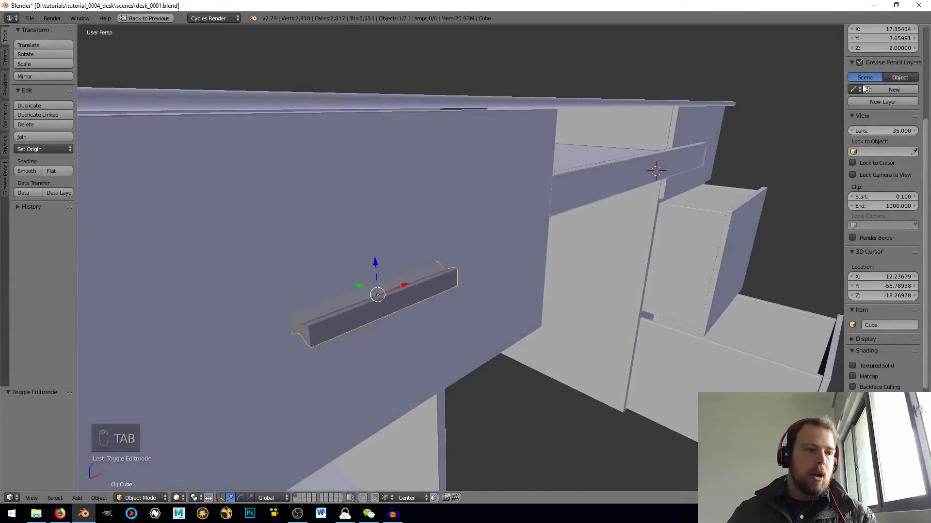
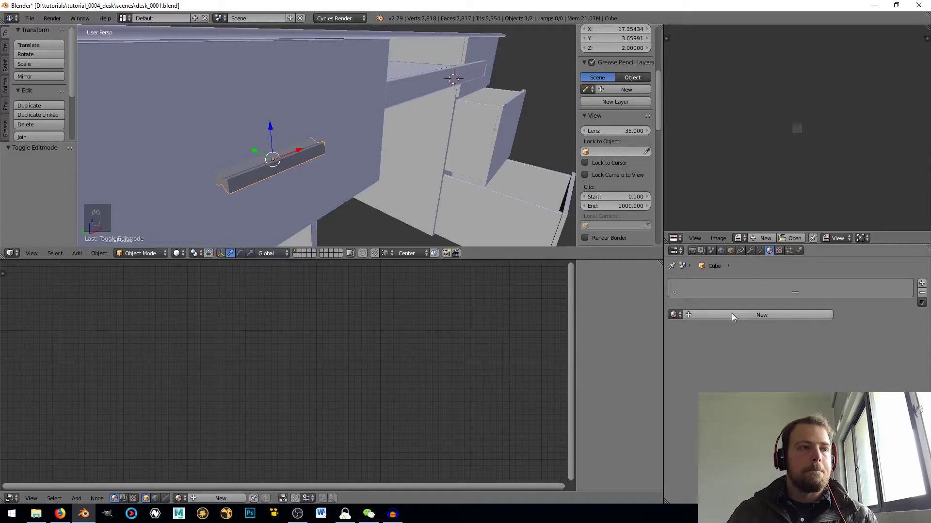
Create Material.001 for the handle, mixing Diffuse and Glossy BSDF (roughness 0.2) through a Mix Shader.
drag(716, 319, 419, 374)
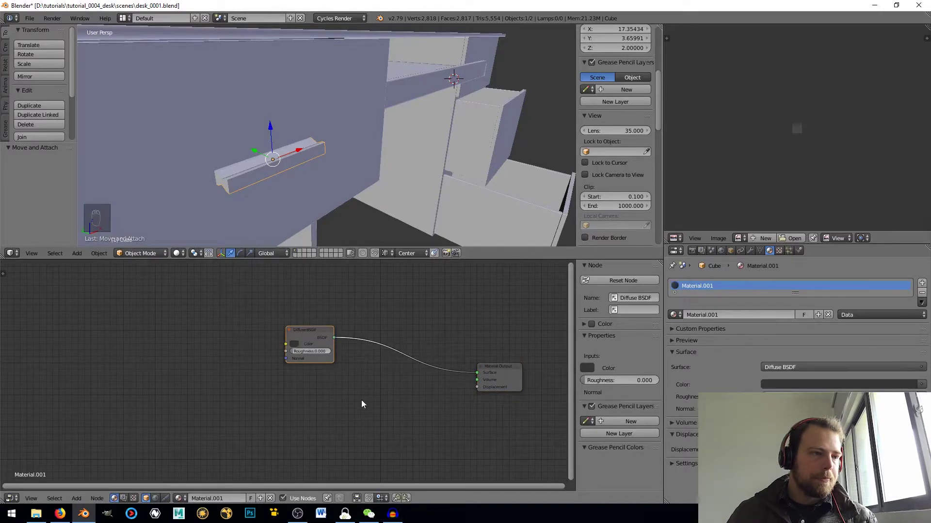
key(shift+a)
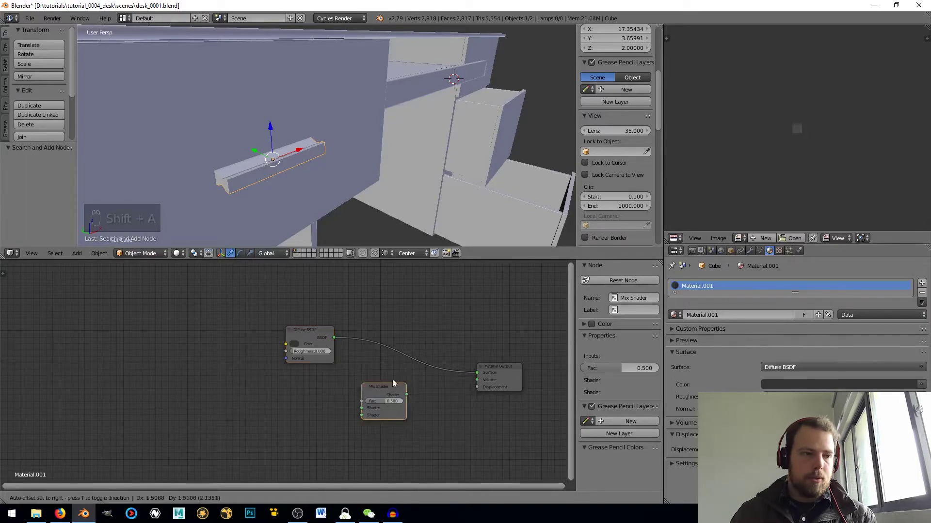
drag(411, 357, 324, 427)
key(shift+a)
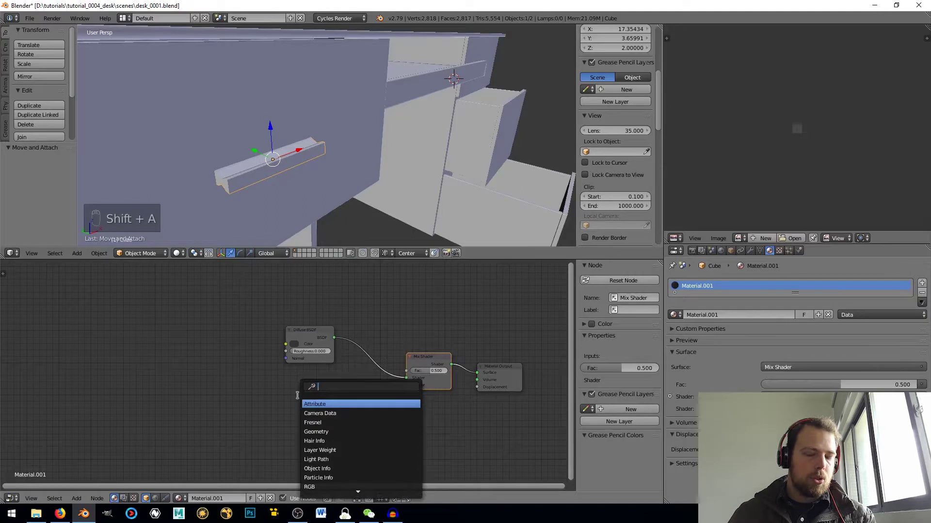
key(s)
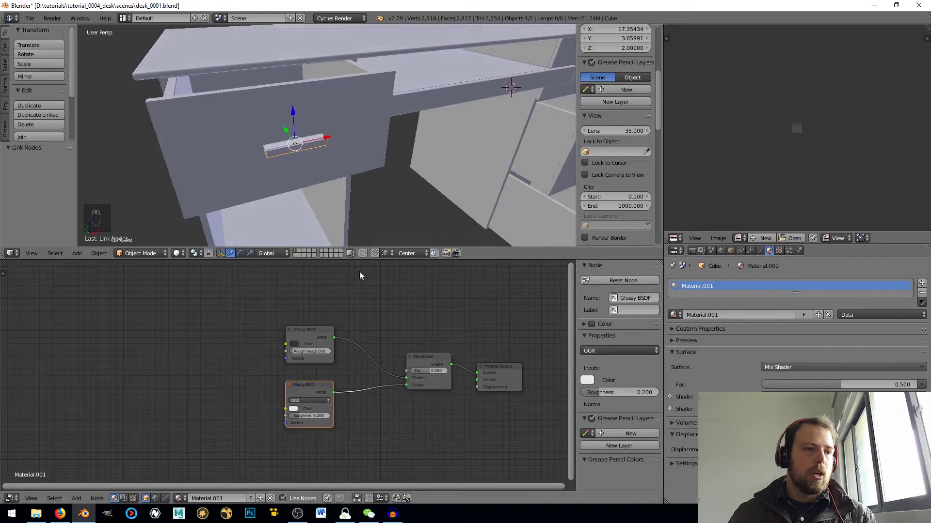
middle_click(452, 220)
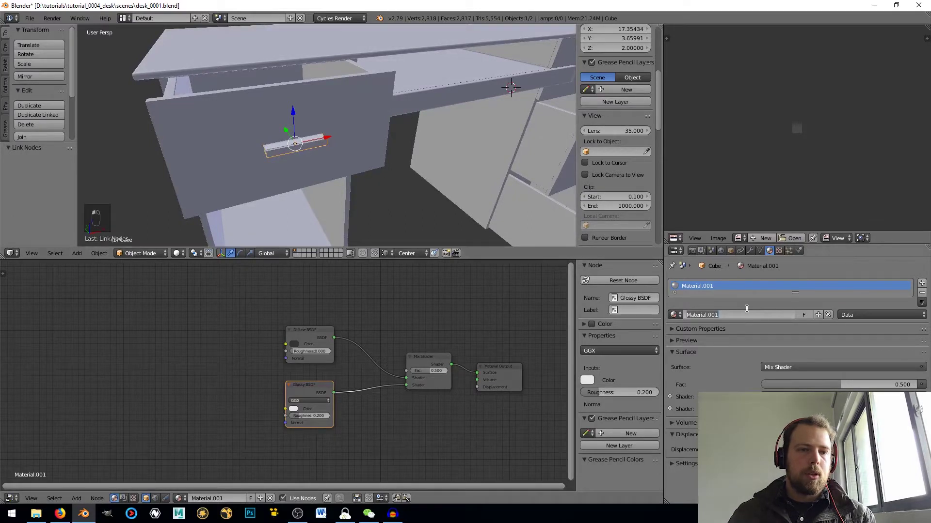
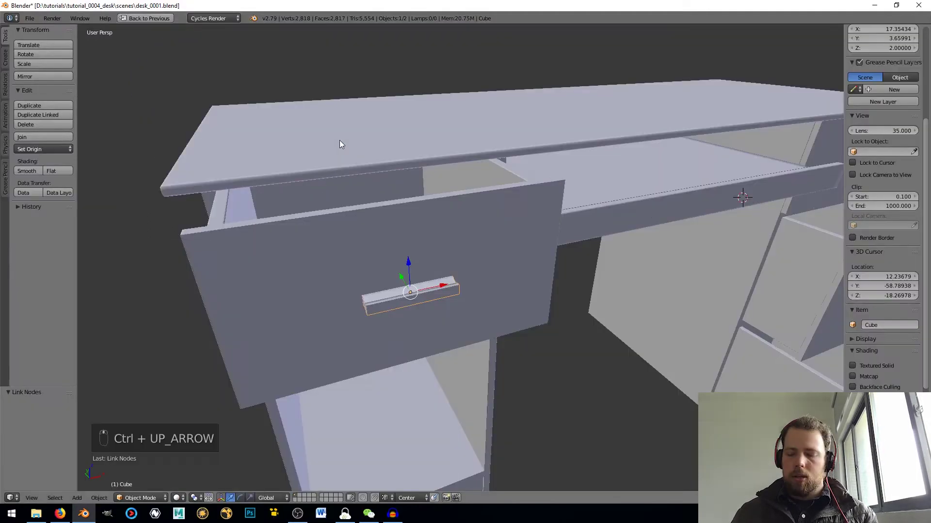
Duplicate the handle from the front wireframe view onto the middle and lower drawers.
key(shift+d)
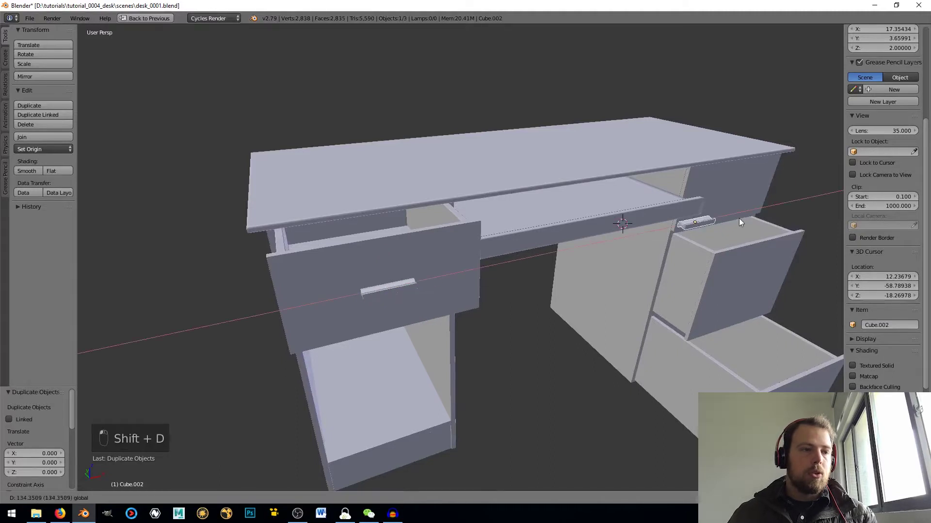
key(KP_1)
key(KP_5)
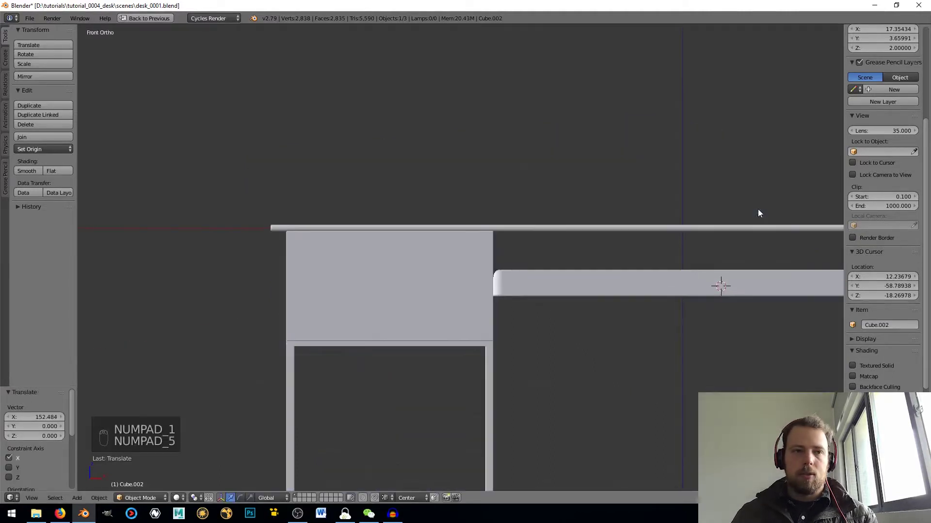
key(z)
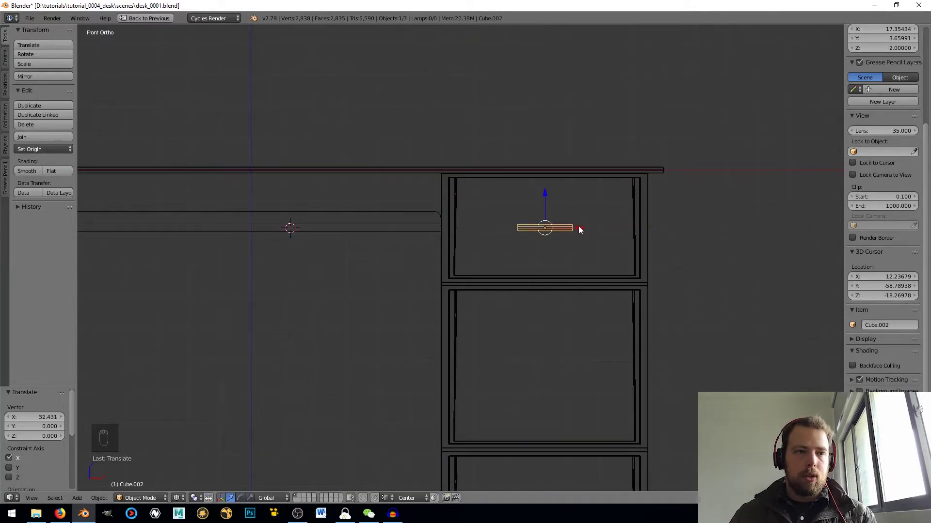
key(shift+d)
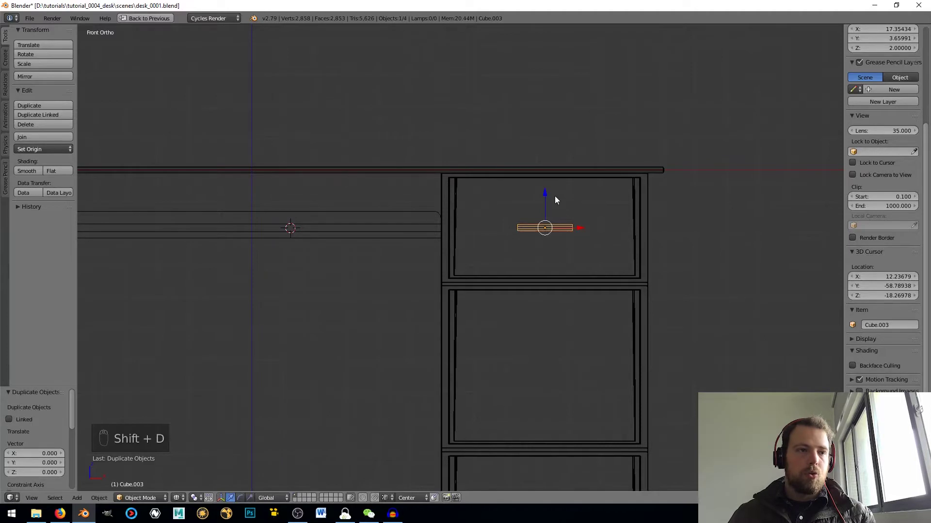
drag(543, 196, 578, 273)
middle_click(578, 273)
key(shift+d)
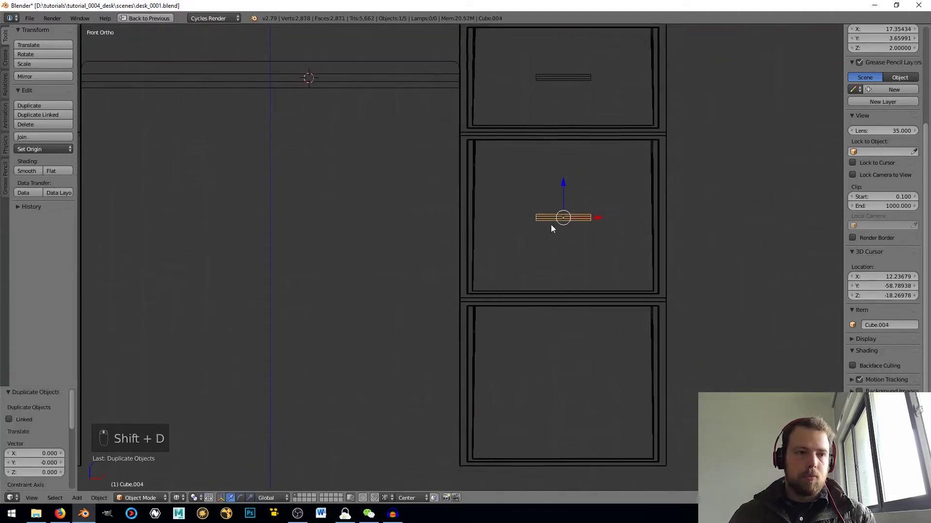
drag(562, 176, 577, 351)
right_click(577, 214)
From the side view, push each handle copy forward onto its drawer front.
key(KP_3)
drag(507, 306, 515, 299)
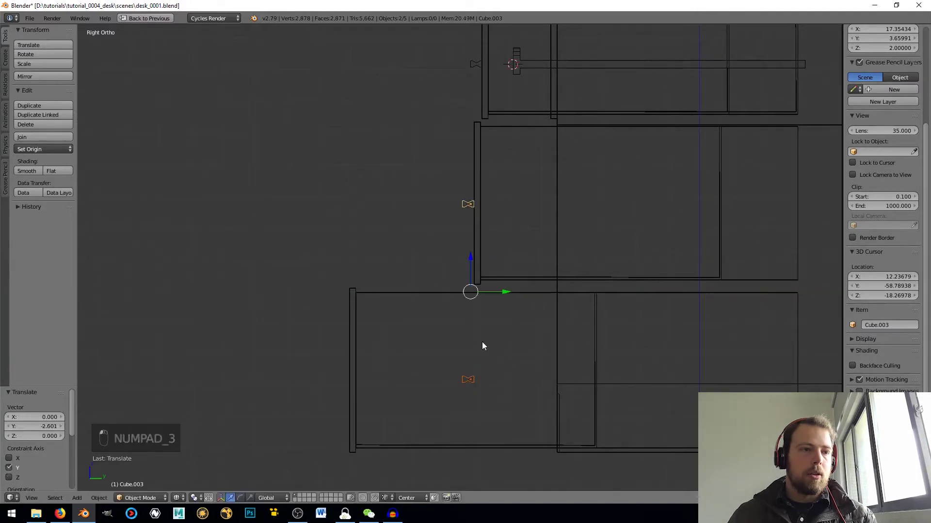
right_click(473, 384)
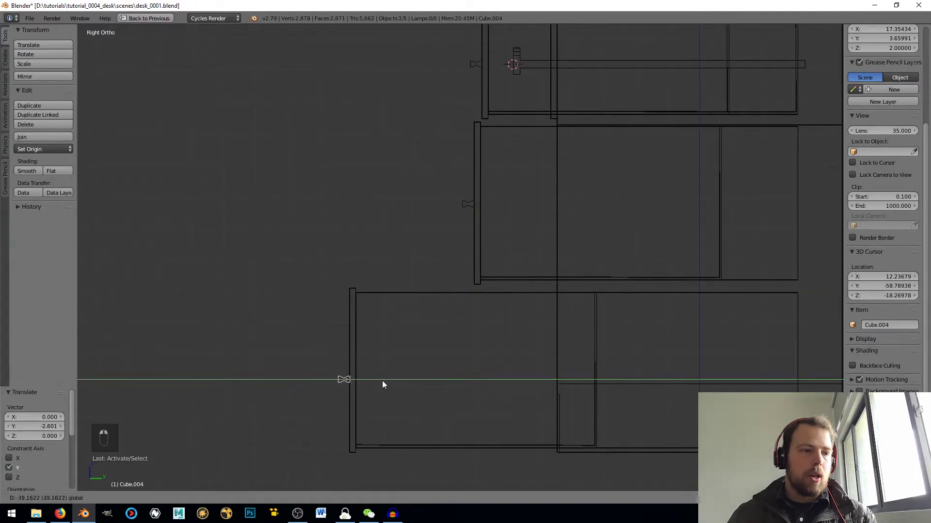
right_click(384, 386)
key(KP_5)
key(z)
drag(547, 248, 529, 186)
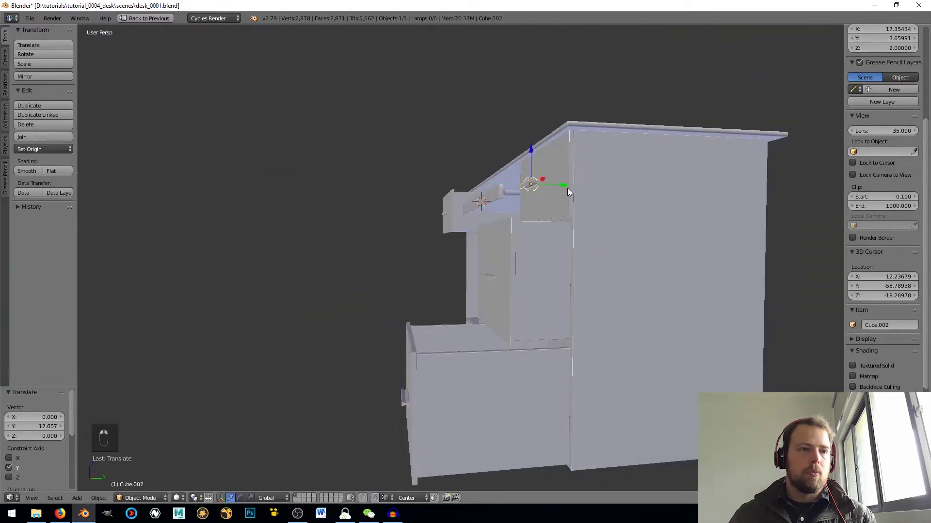
key(KP_Decimal)
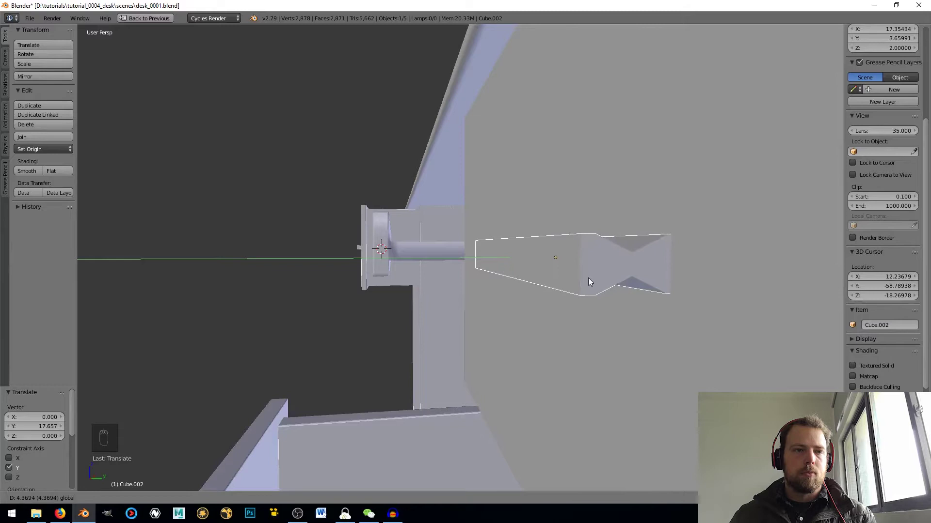
Orbit around the desk to review the placement of all the handles.
drag(581, 283, 513, 280)
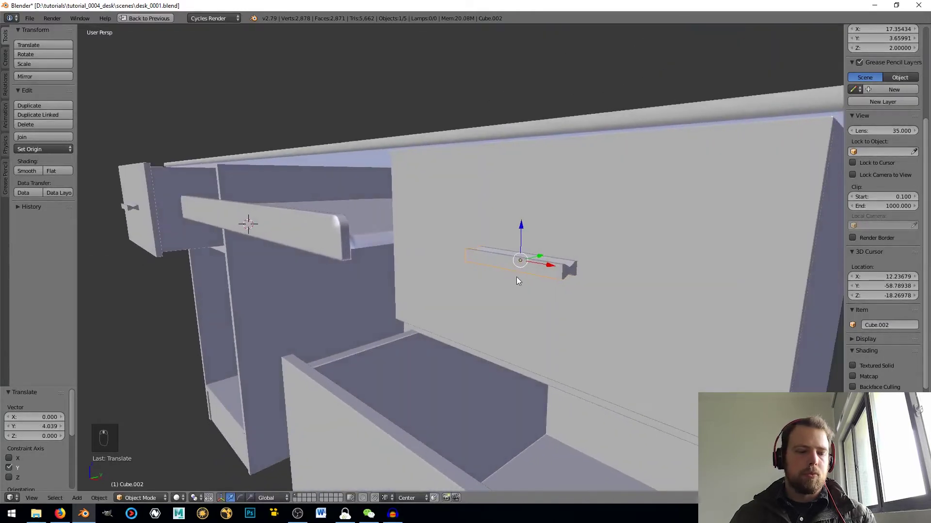
drag(292, 234, 354, 236)
drag(399, 242, 436, 241)
middle_click(479, 247)
drag(495, 249, 517, 251)
middle_click(525, 251)
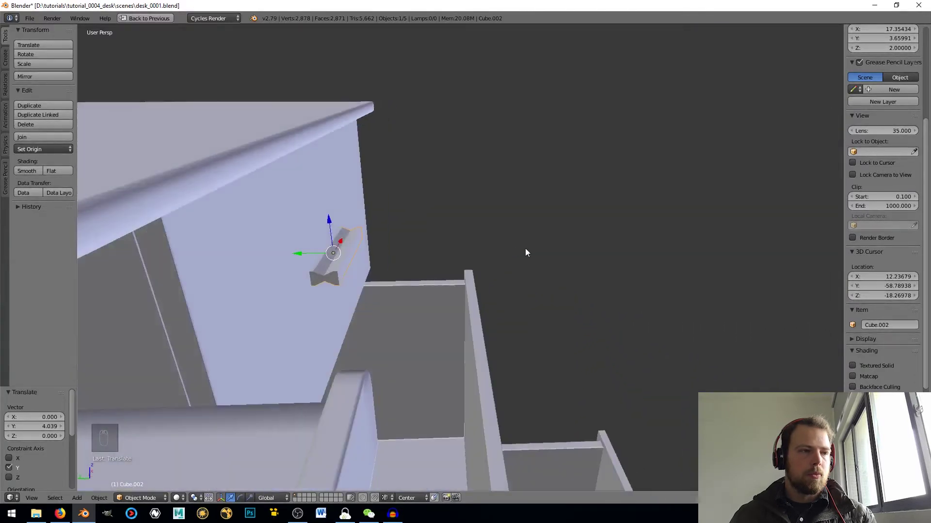
middle_click(394, 258)
middle_click(377, 254)
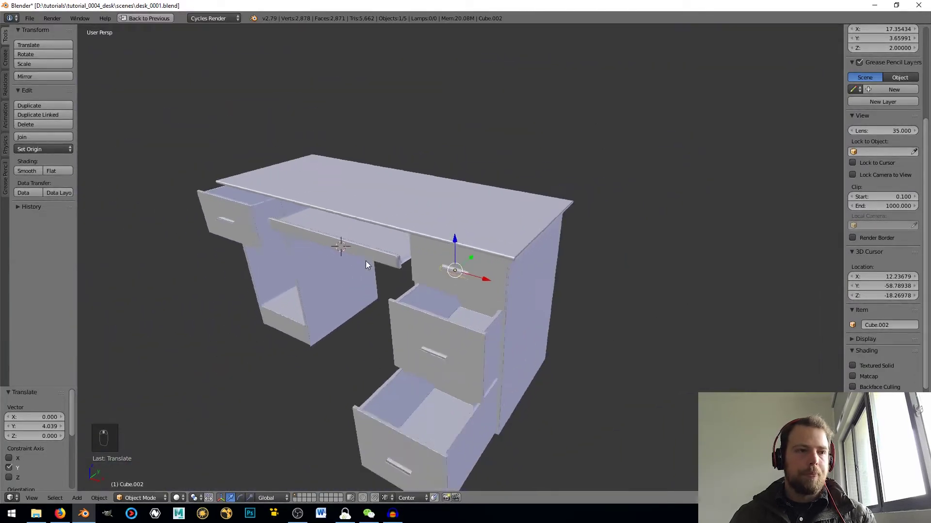
Add a plane and scale it up large as a ground under the desk.
key(a)
key(shift+a)
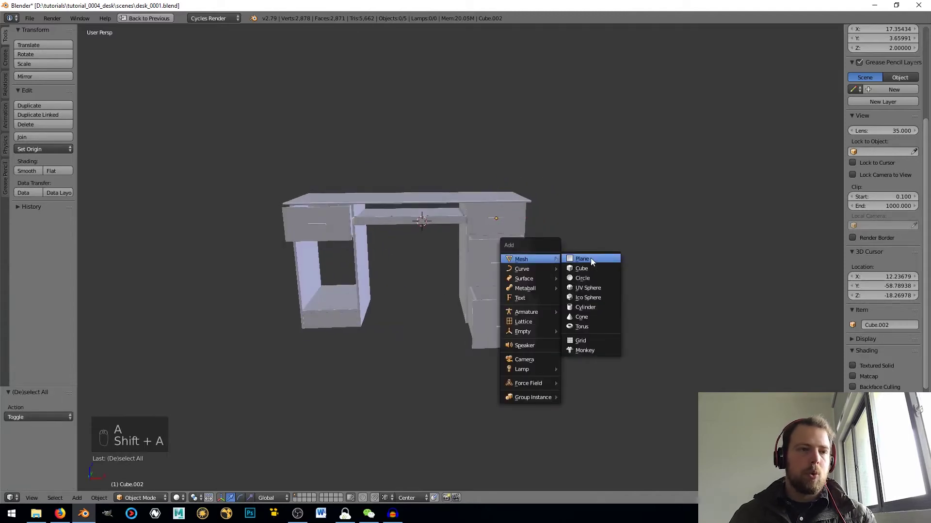
key(s)
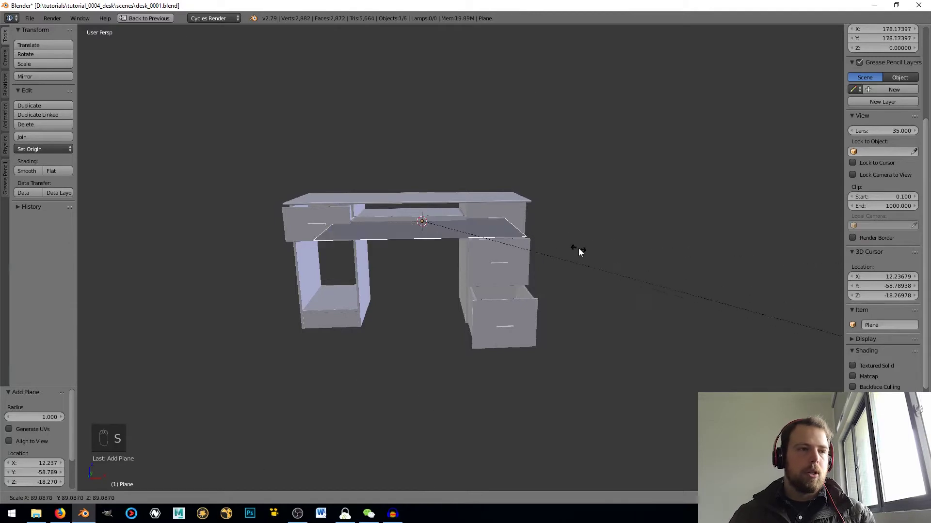